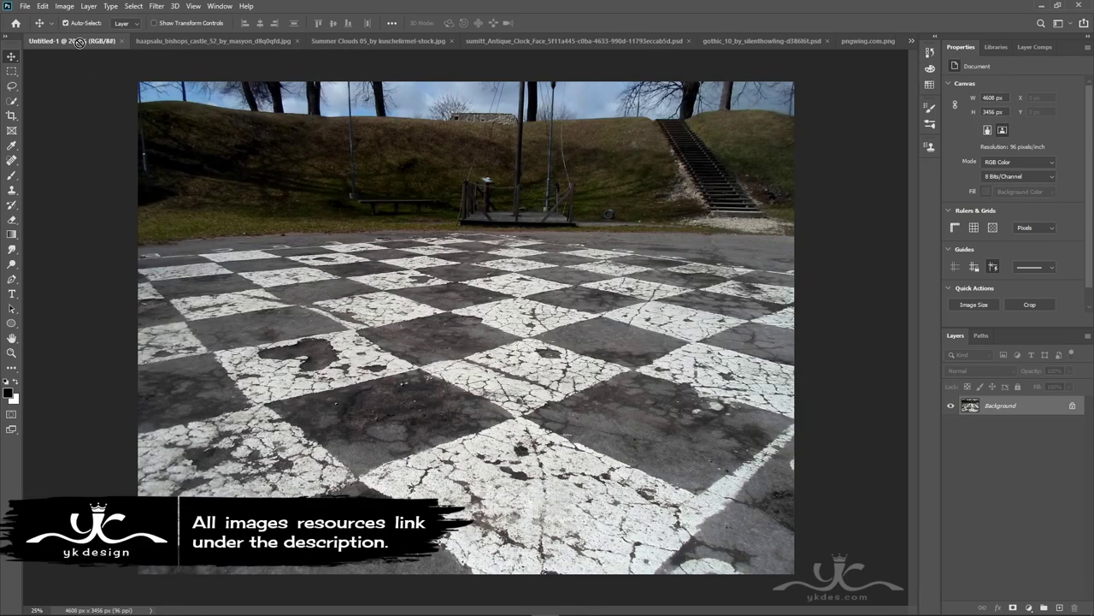
Free Transform the pasted checkerboard photo to sit along the bottom of the canvas.
{"action": "key", "text": "ctrl+t"}
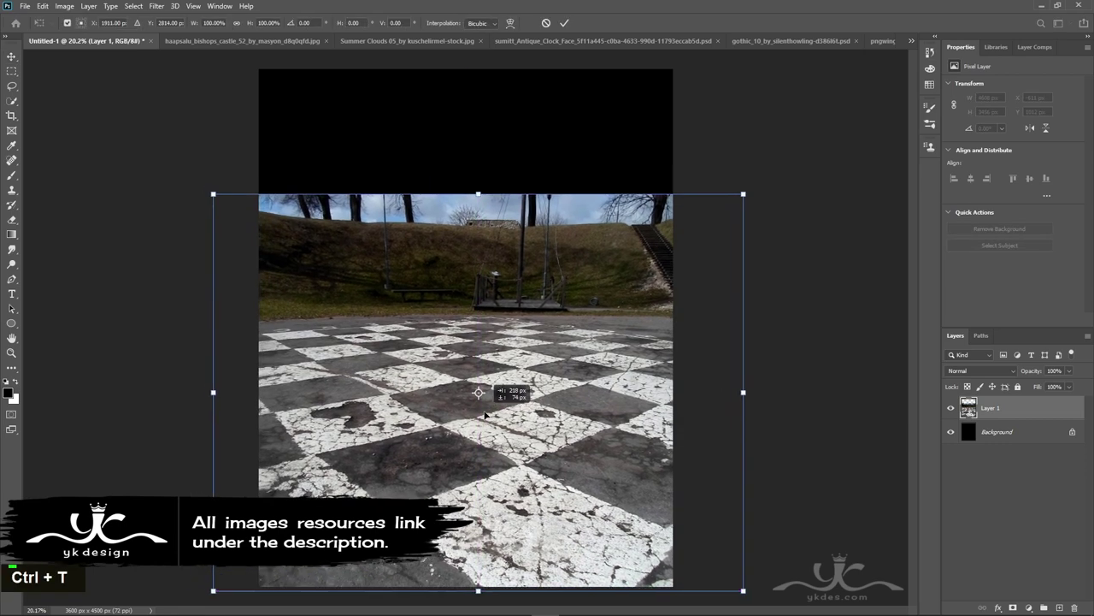
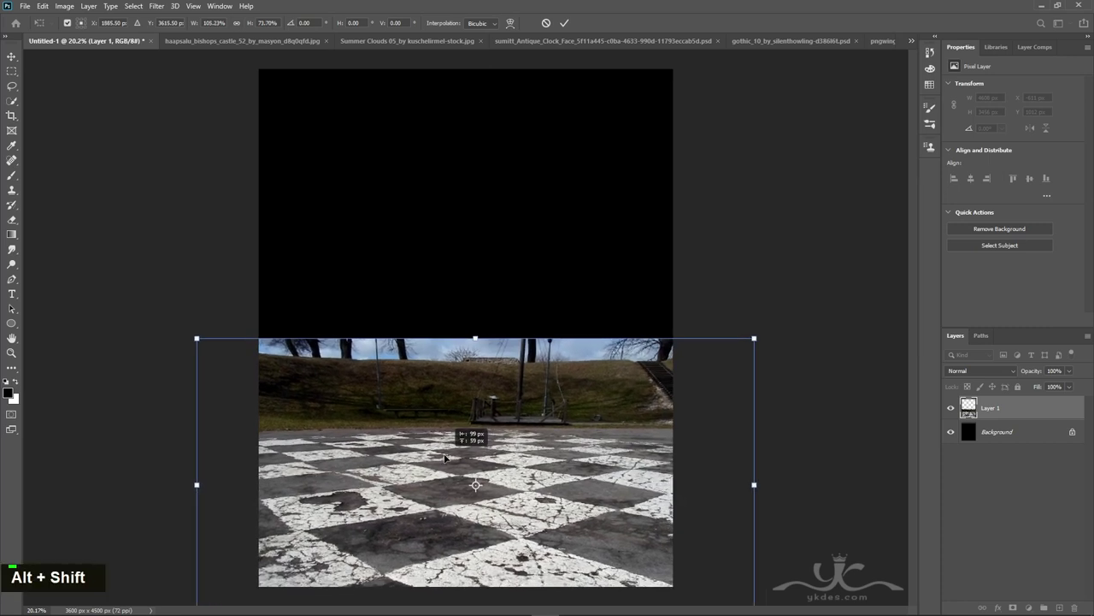
Draw a black-to-white gradient on the mask so the floor's sky fades into black at the horizon.
{"action": "key", "text": "Return"}
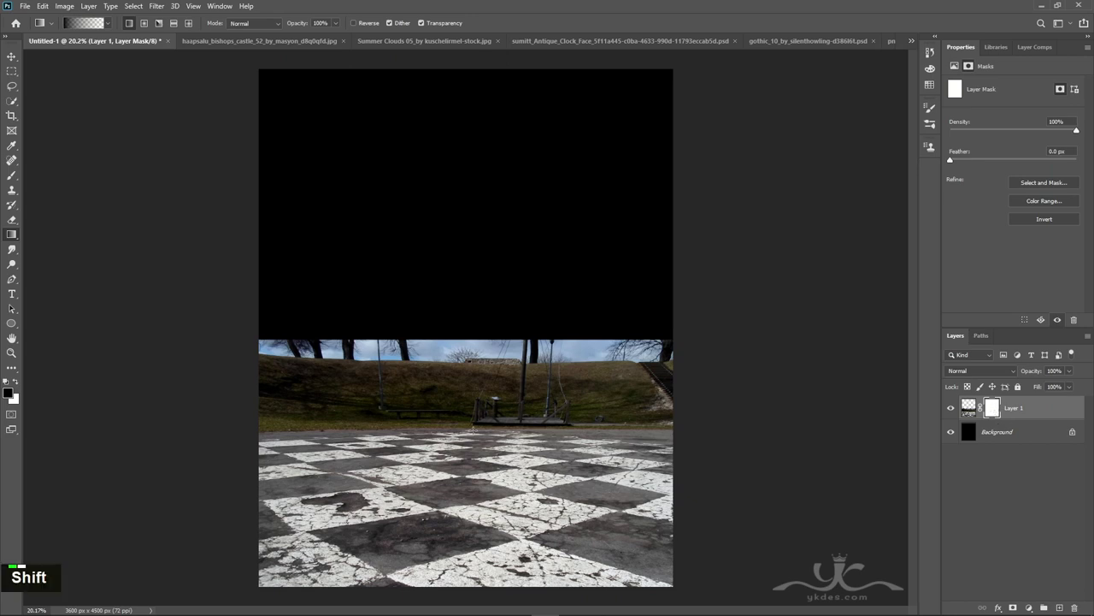
{"action": "left_click", "coordinate": [951, 159]}
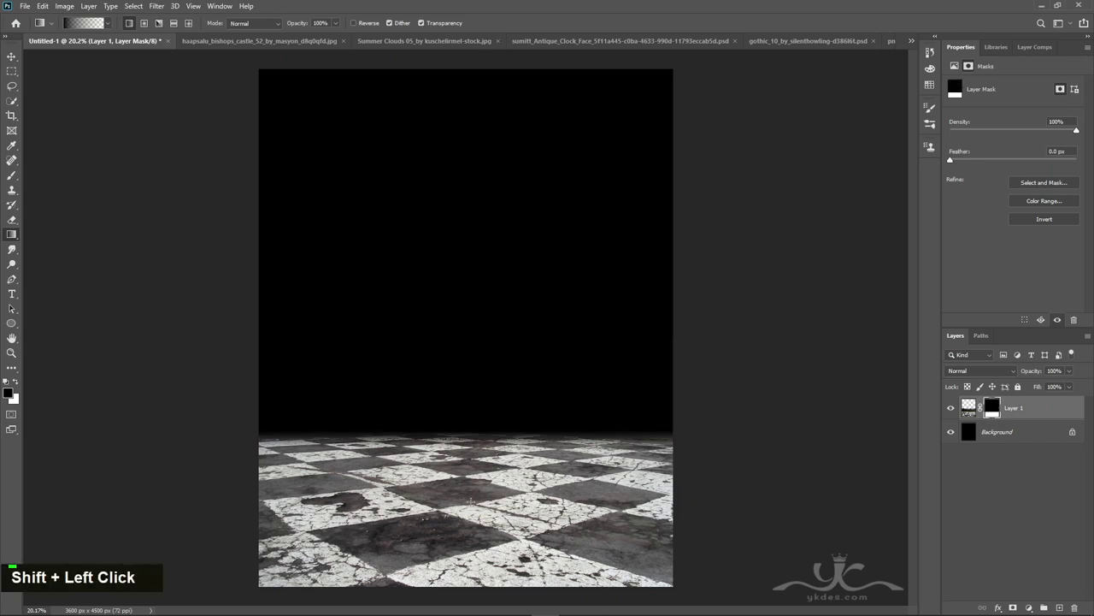
{"action": "left_click", "coordinate": [951, 159]}
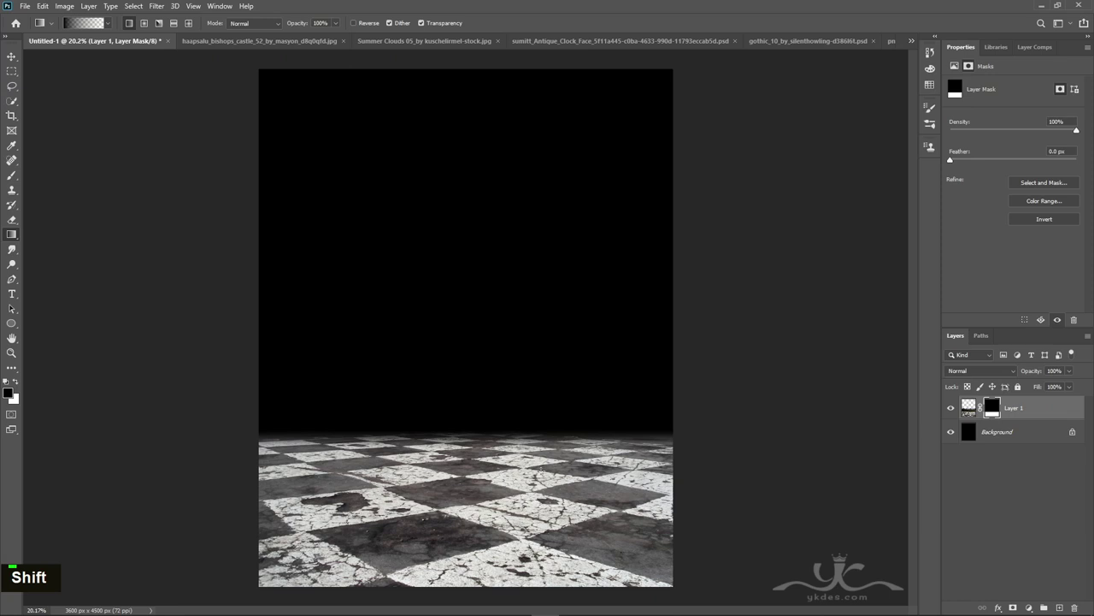
{"action": "left_click", "coordinate": [543, 486]}
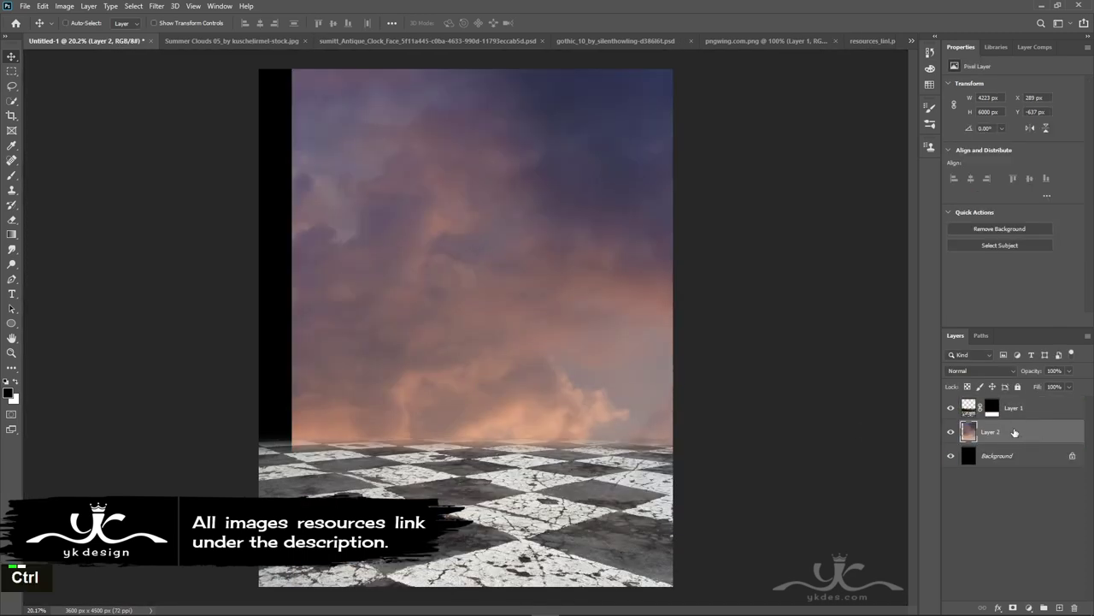
Stretch the cloud sky layer to span the full canvas width above the floor.
{"action": "key", "text": "ctrl+t"}
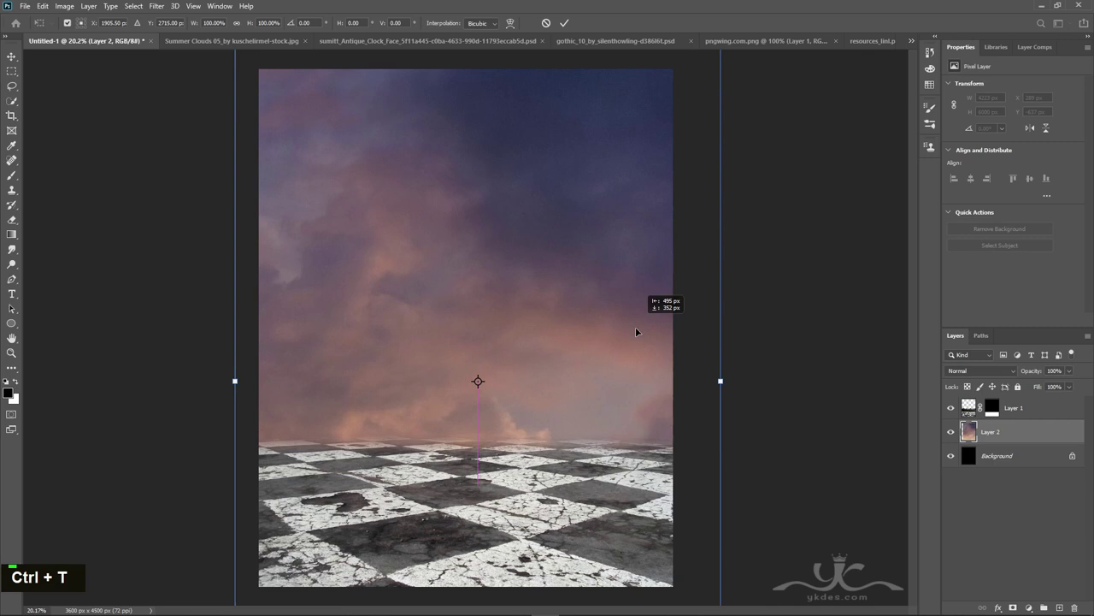
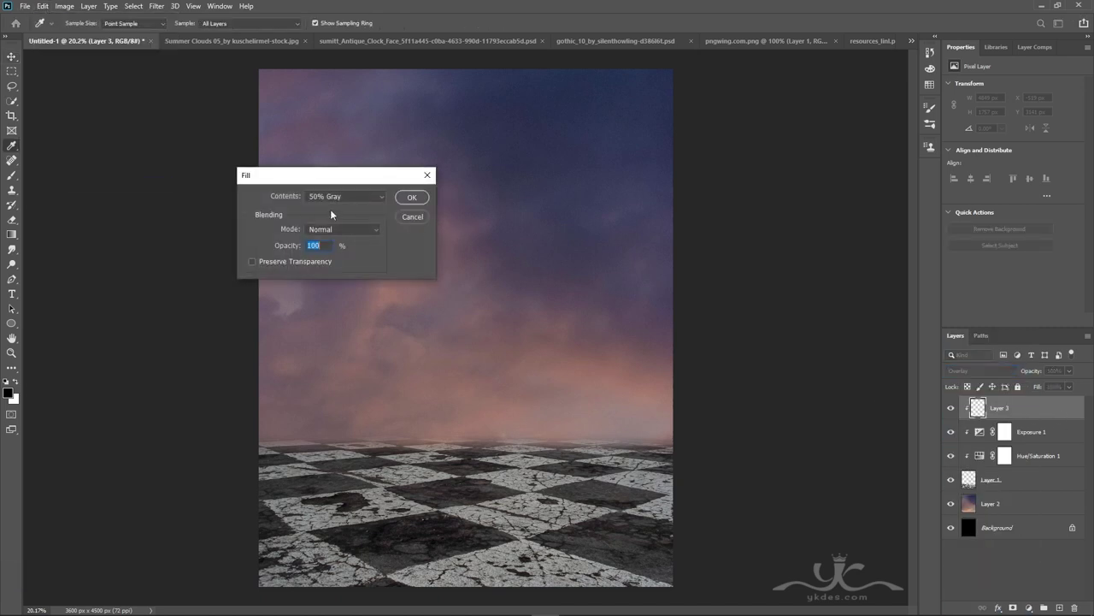
Dodge the floor along the horizon with an enlarged Dodge brush on the grey Overlay layer.
{"action": "right_click", "coordinate": [13, 264]}
{"action": "key", "text": "]"}
{"action": "key", "text": "]"}
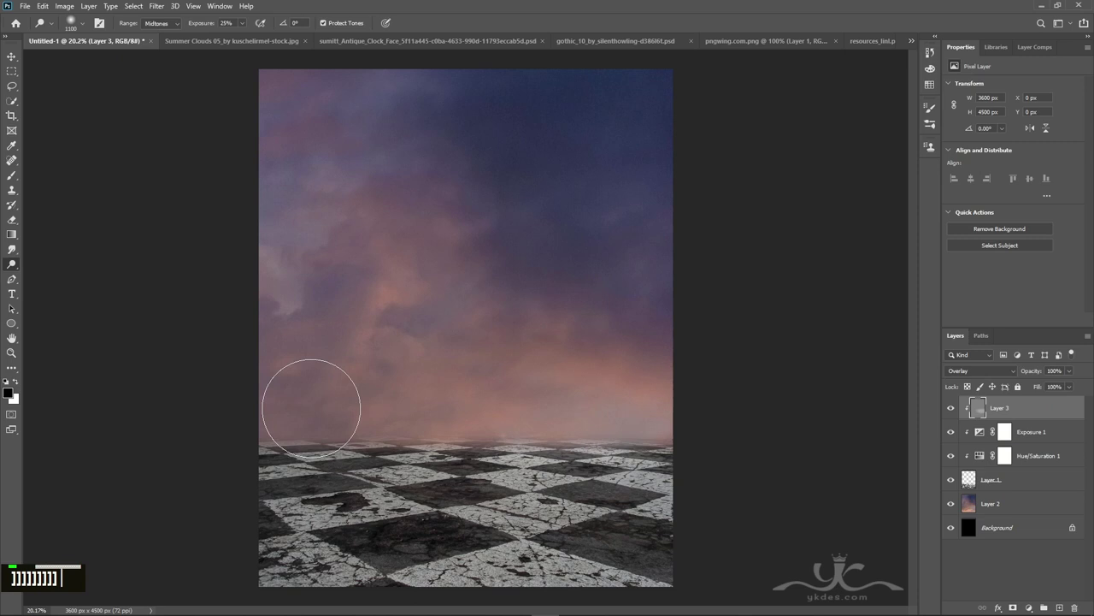
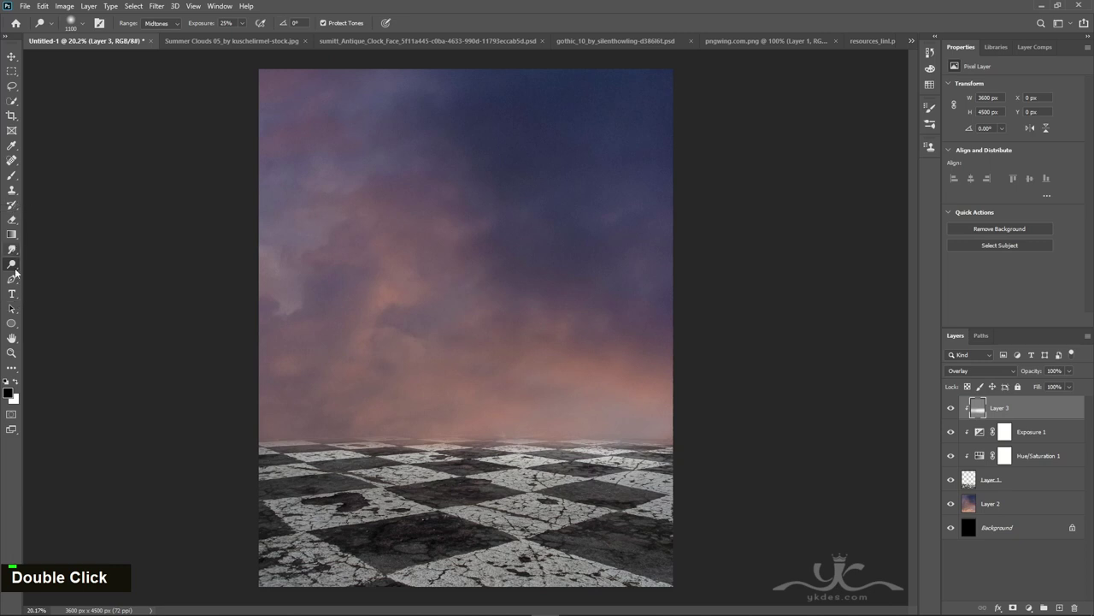
Burn the floor's lower edges darker with an enlarged Burn brush.
{"action": "right_click", "coordinate": [17, 271]}
{"action": "key", "text": "]"}
{"action": "key", "text": "]"}
{"action": "key", "text": "]"}
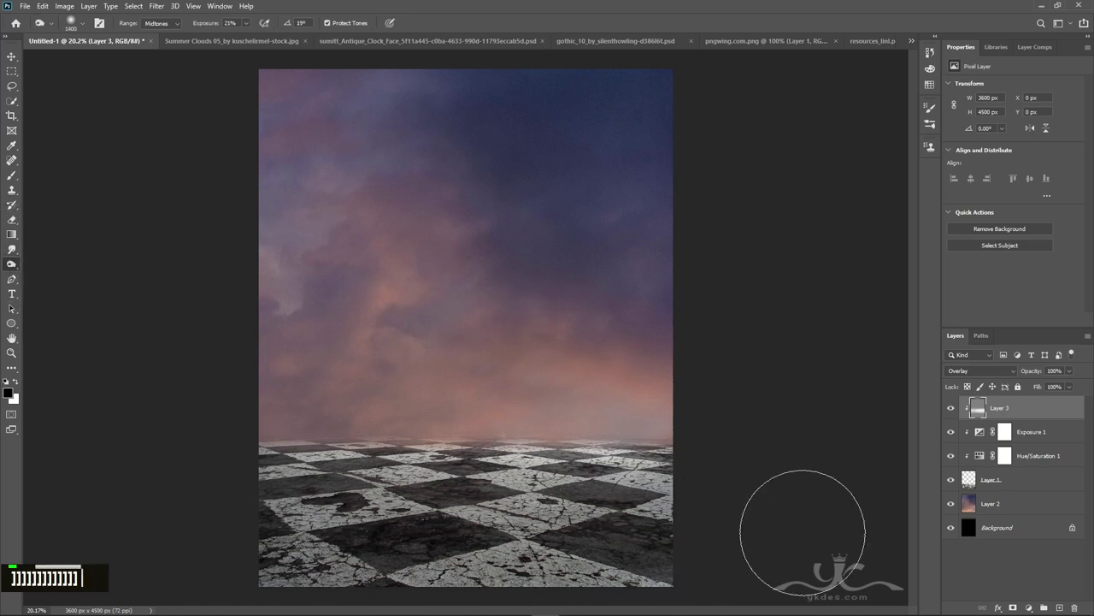
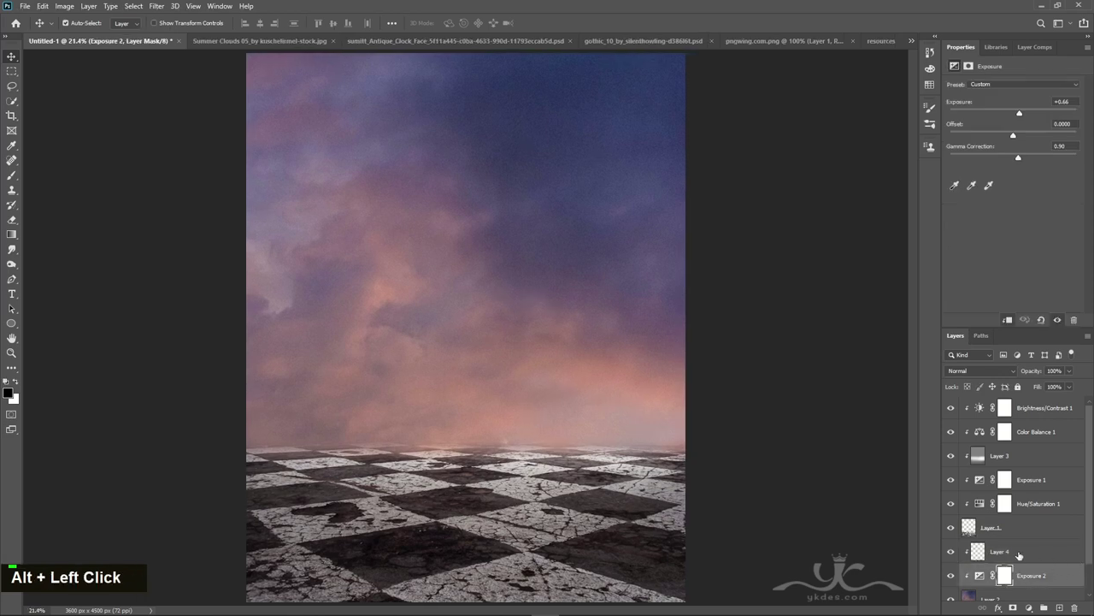
Zoom out to view the whole composition before placing the clock and woman.
{"action": "key", "text": "ctrl+-"}
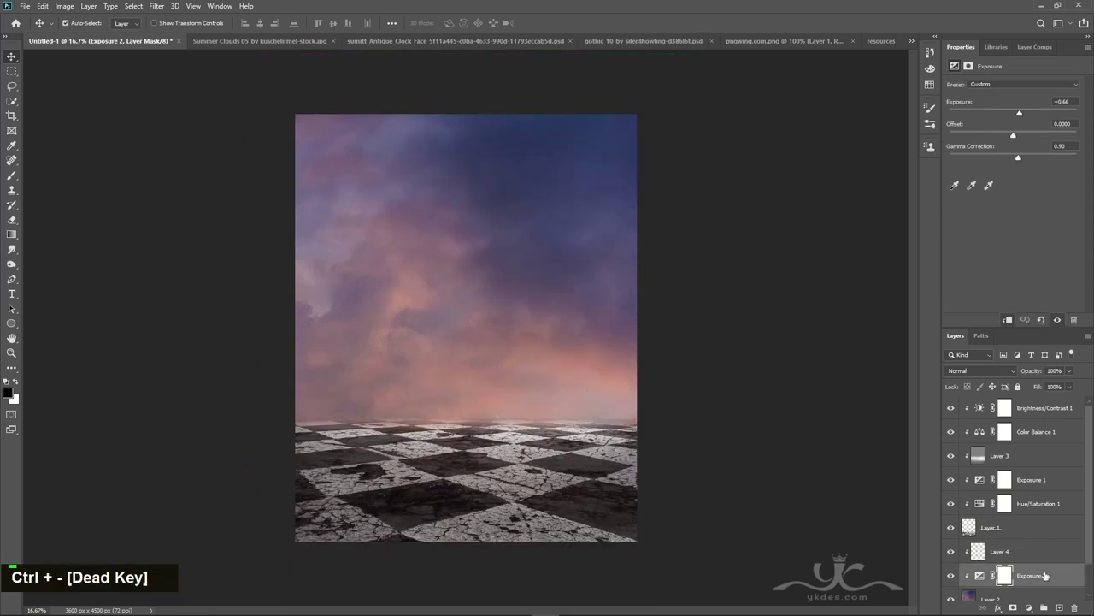
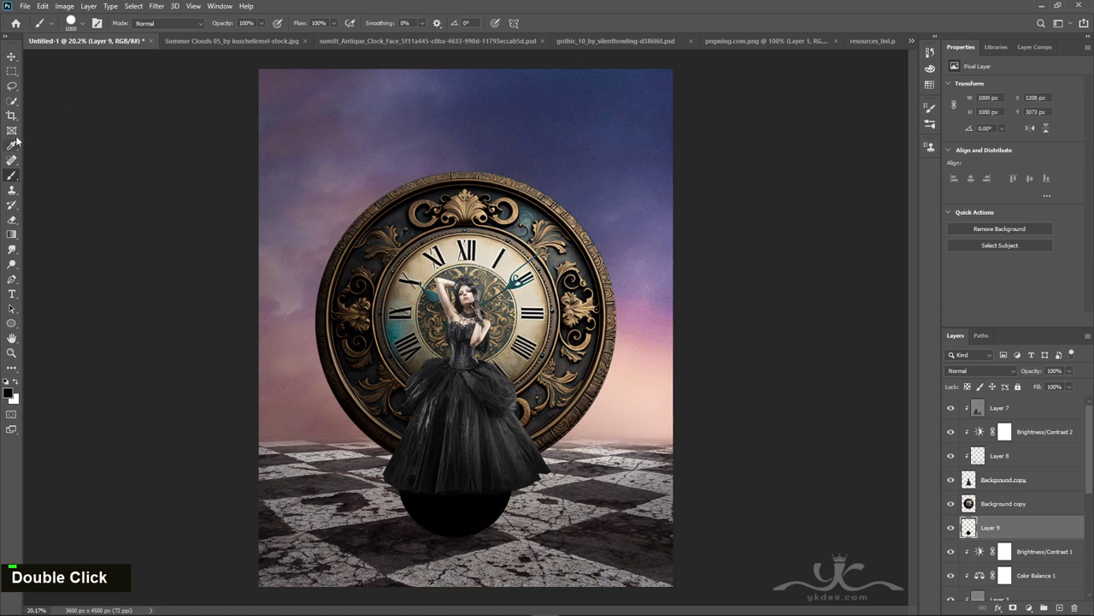
Skew the black shadow ellipse under the gown and nudge it into place with arrow keys.
{"action": "key", "text": "ctrl+t"}
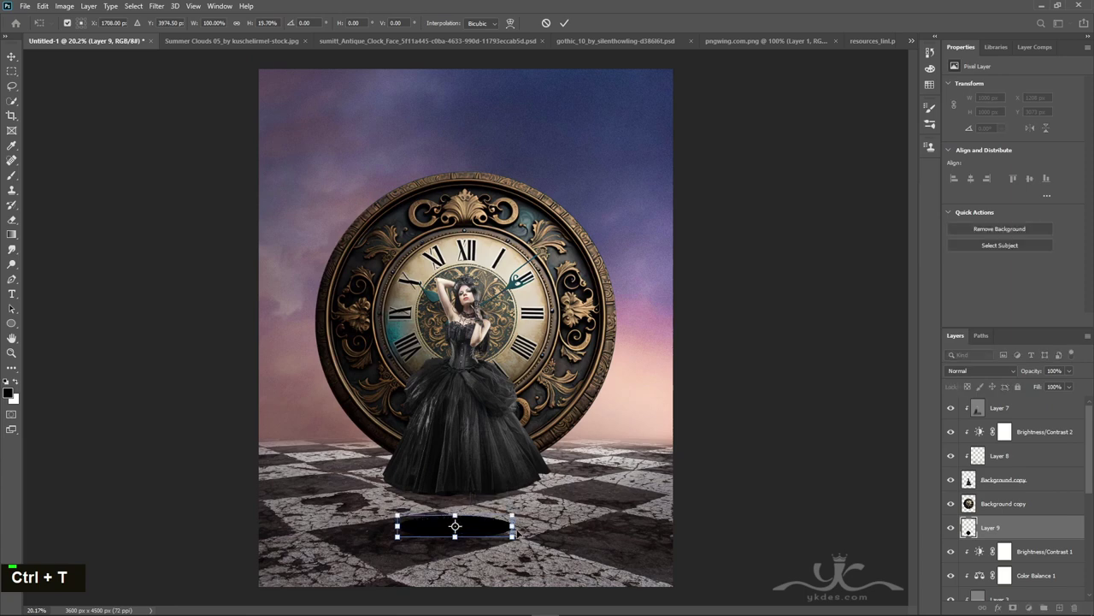
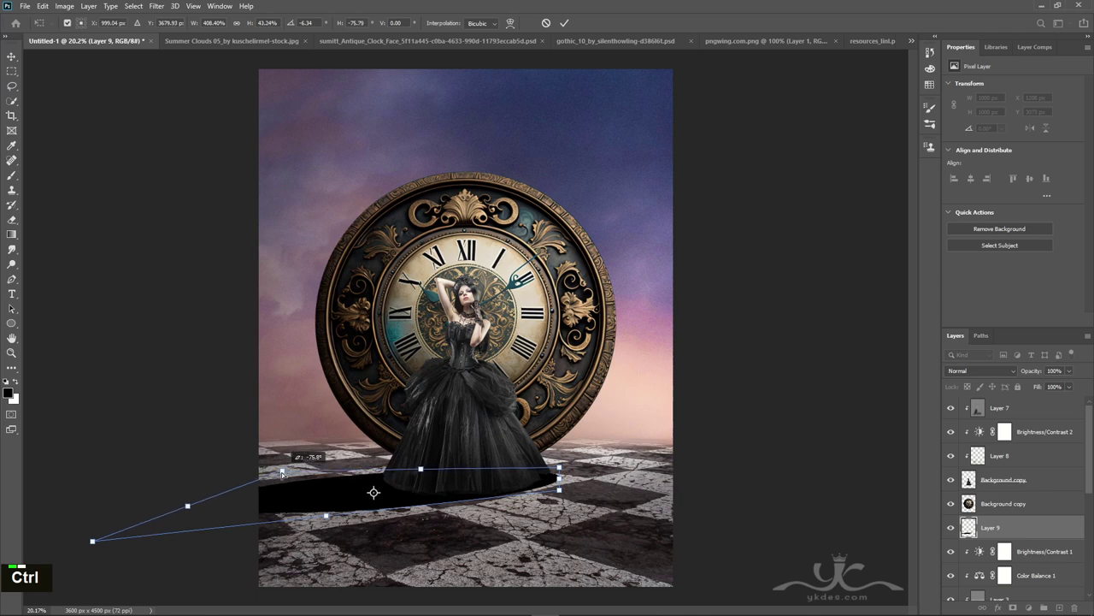
{"action": "key", "text": "Return"}
{"action": "left_click", "coordinate": [327, 514]}
{"action": "key", "text": "Up"}
{"action": "key", "text": "Left"}
{"action": "key", "text": "Up"}
{"action": "key", "text": "Up"}
{"action": "key", "text": "Up"}
{"action": "key", "text": "Right"}
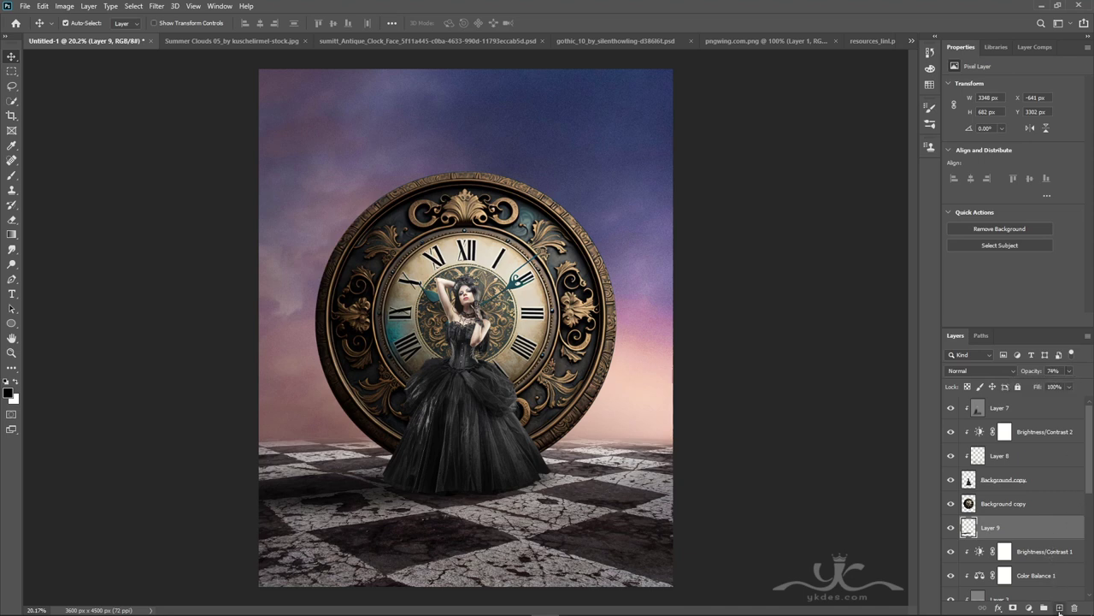
Paint soft dark shadow strokes under the gown at 58% brush flow, resizing the brush as needed.
{"action": "key", "text": "ctrl+="}
{"action": "key", "text": "ctrl+="}
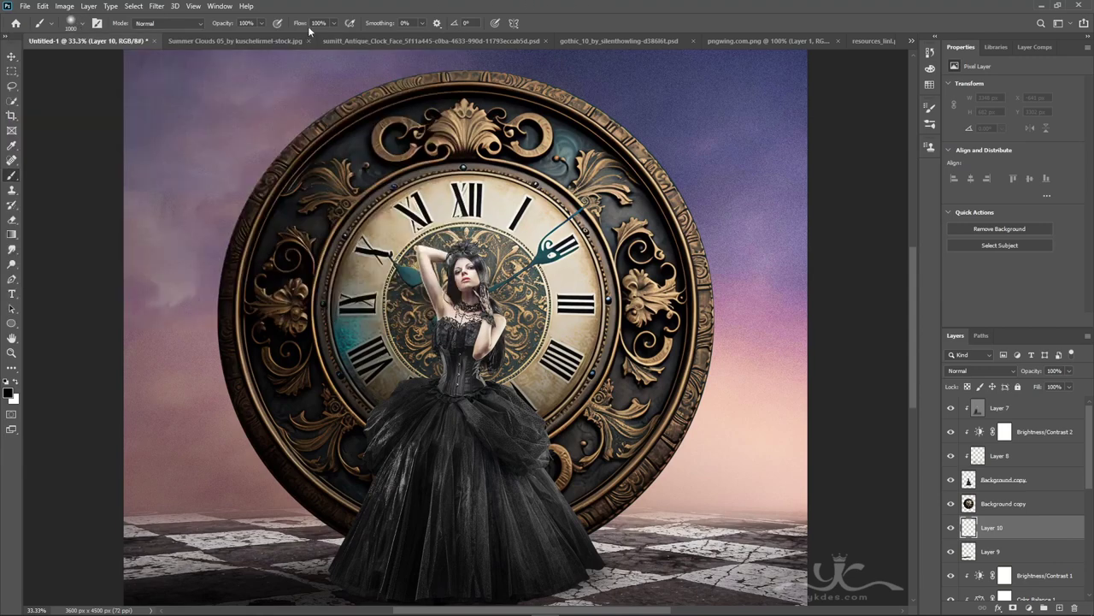
{"action": "double_click", "coordinate": [326, 38]}
{"action": "scroll", "scroll_direction": "down", "scroll_amount": 3}
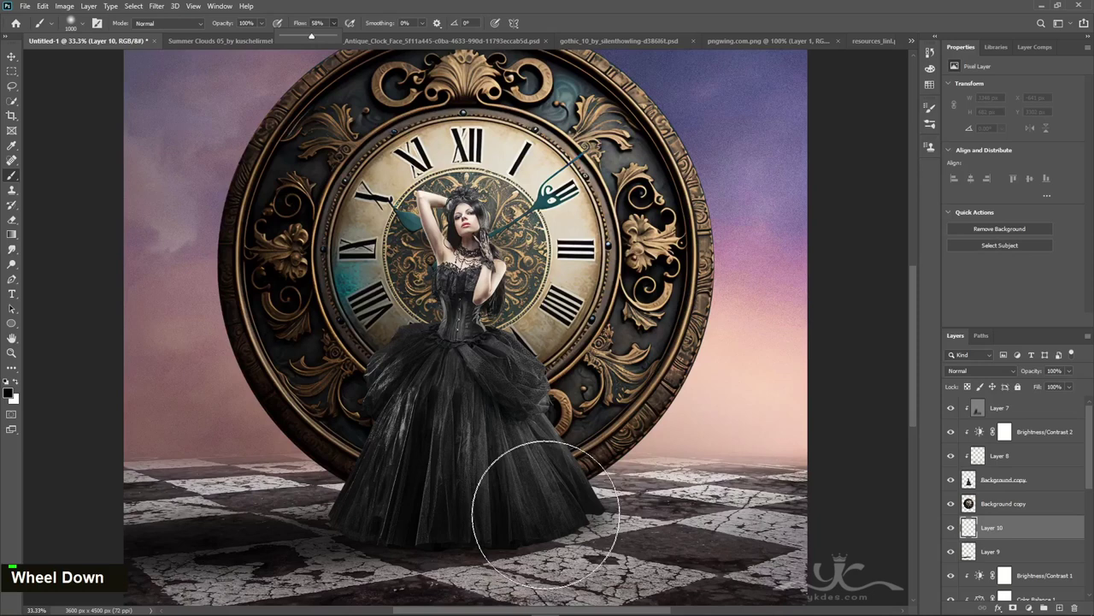
{"action": "type", "text": "[[[[[[[[[[[["}
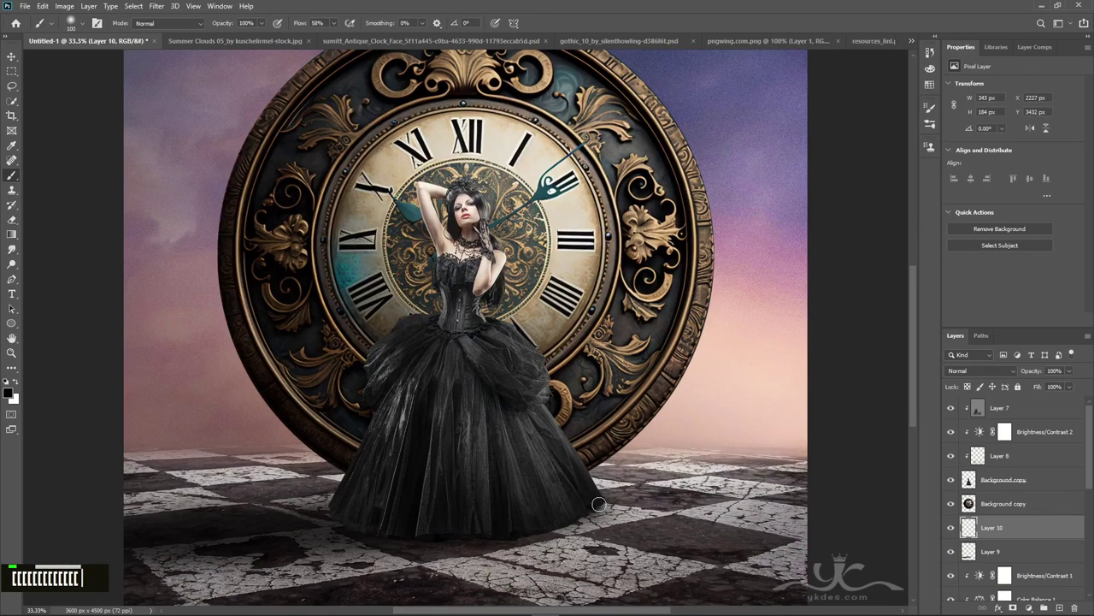
{"action": "type", "text": "[[["}
{"action": "type", "text": "]]]]]]"}
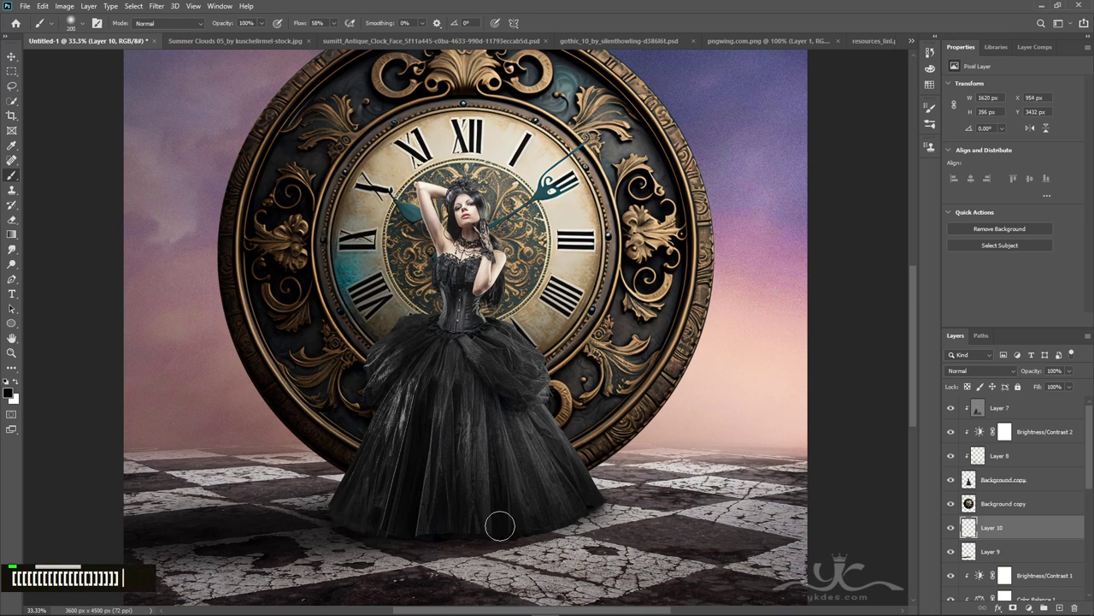
{"action": "type", "text": "["}
{"action": "type", "text": "]"}
{"action": "type", "text": "["}
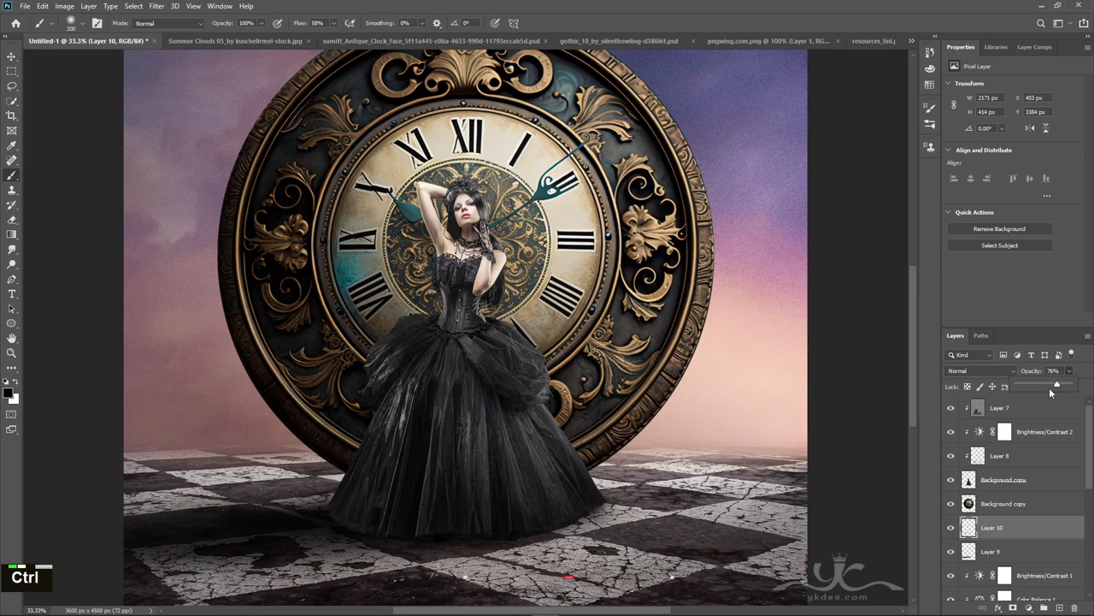
Zoom out and Free Transform the lower floor shadow on Layer 9.
{"action": "key", "text": "ctrl+-"}
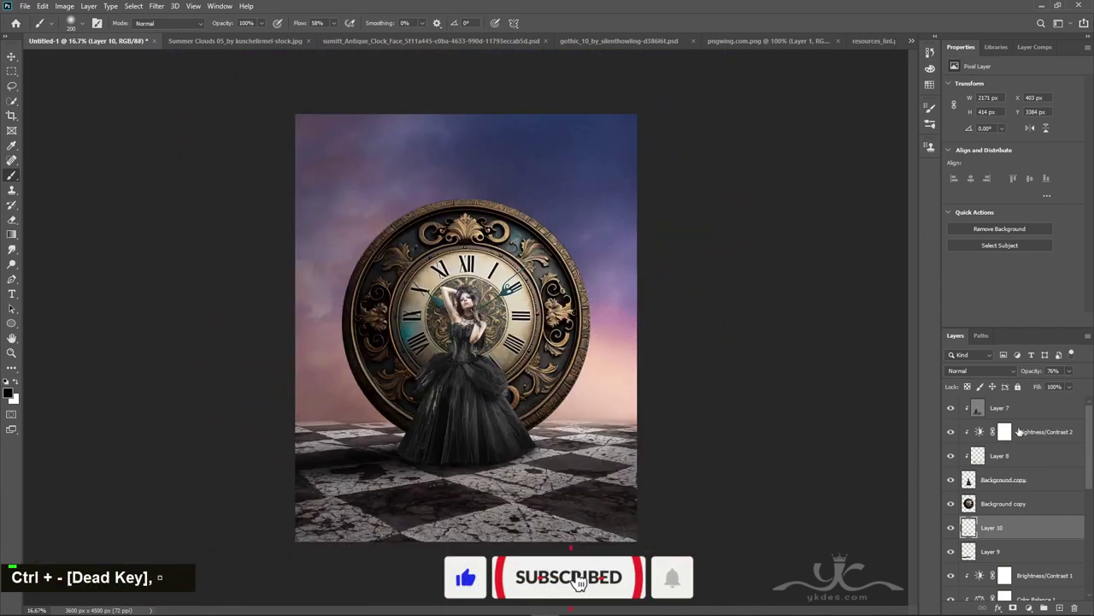
{"action": "key", "text": "ctrl+t"}
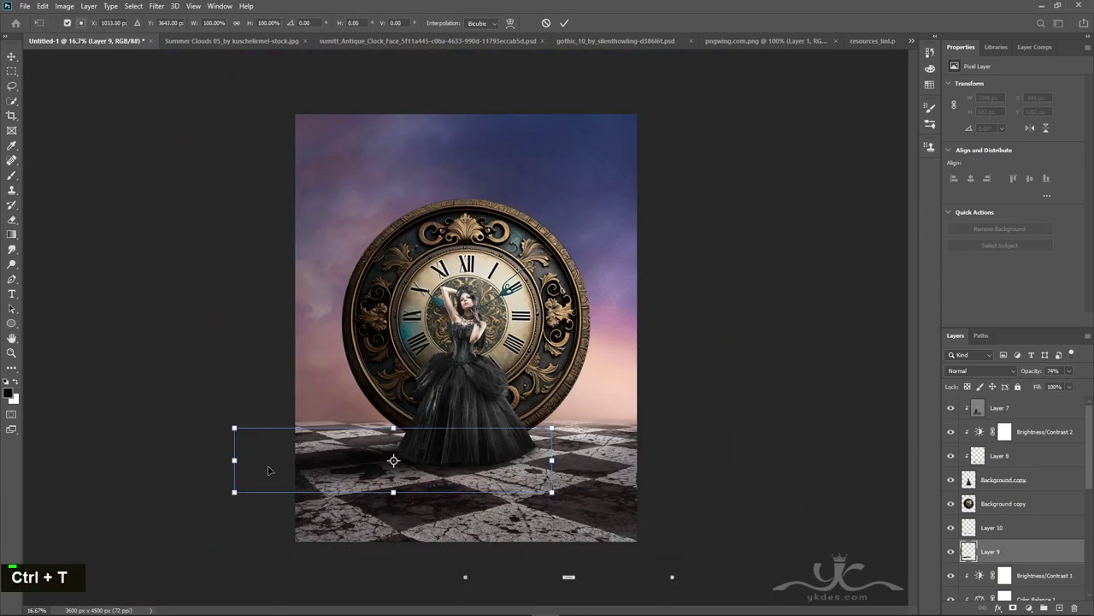
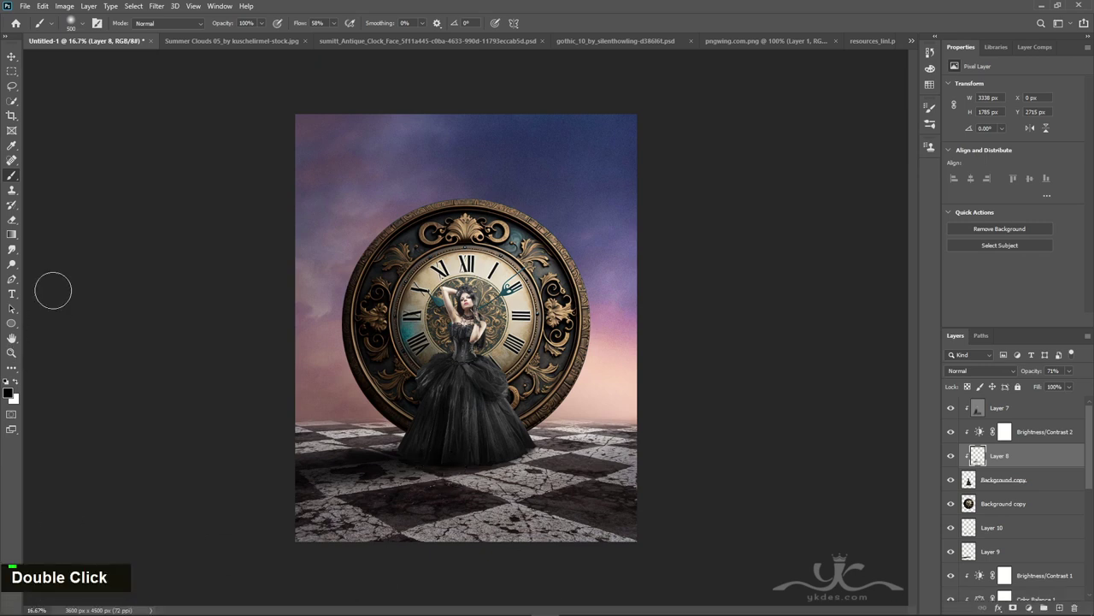
Lower Layer 8's shadow opacity to 61%.
{"action": "double_click", "coordinate": [1069, 385]}
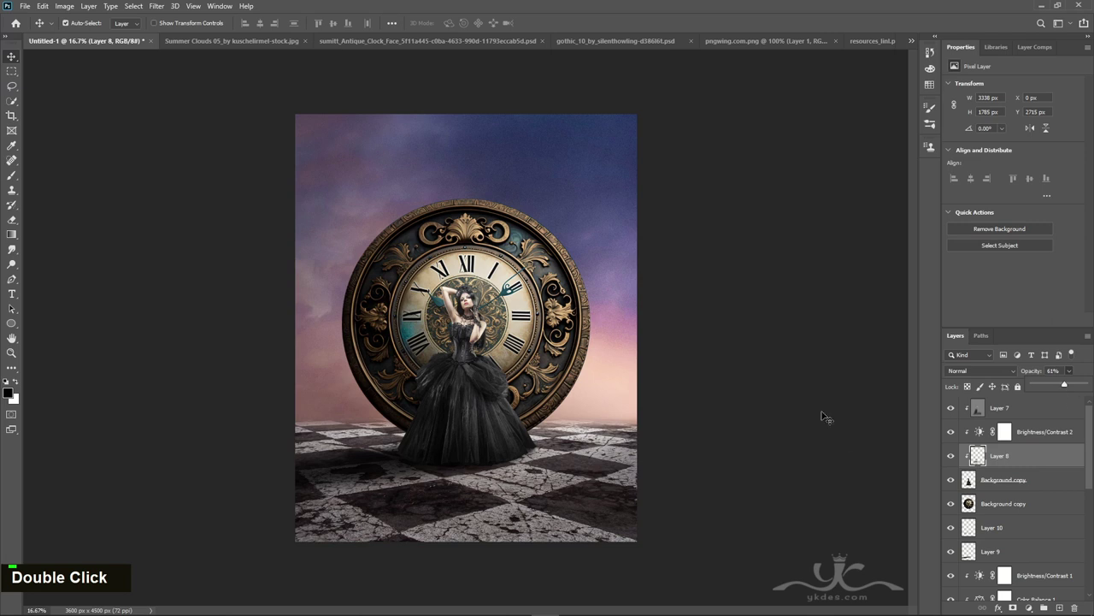
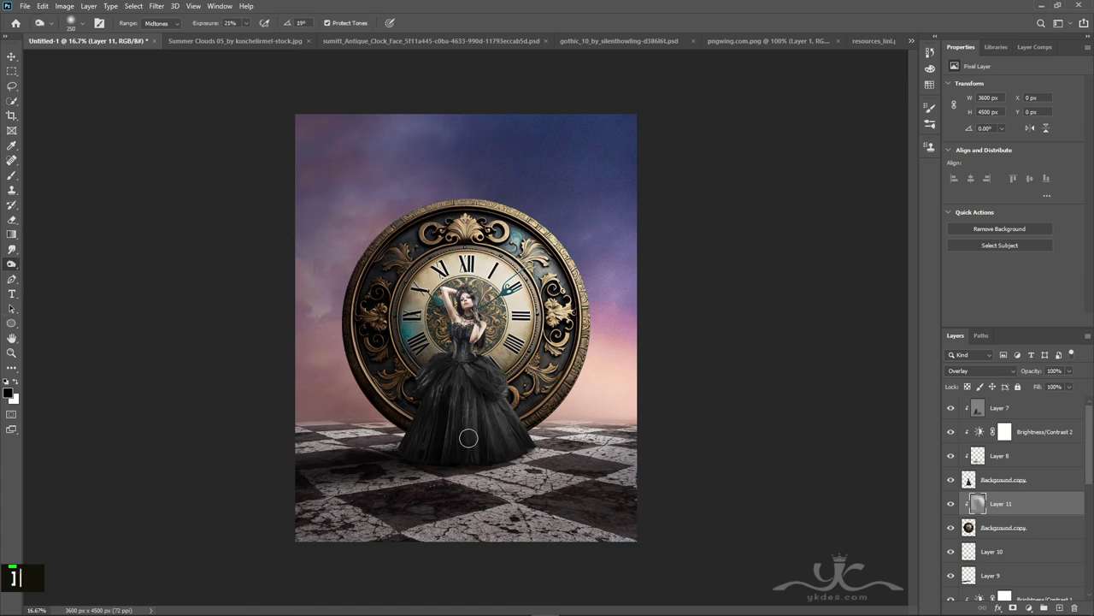
Enlarge the Dodge brush for highlighting around the clock and horizon on the grey layer.
{"action": "key", "text": "]"}
{"action": "key", "text": "]"}
{"action": "key", "text": "]"}
{"action": "type", "text": "]]]]]]]]"}
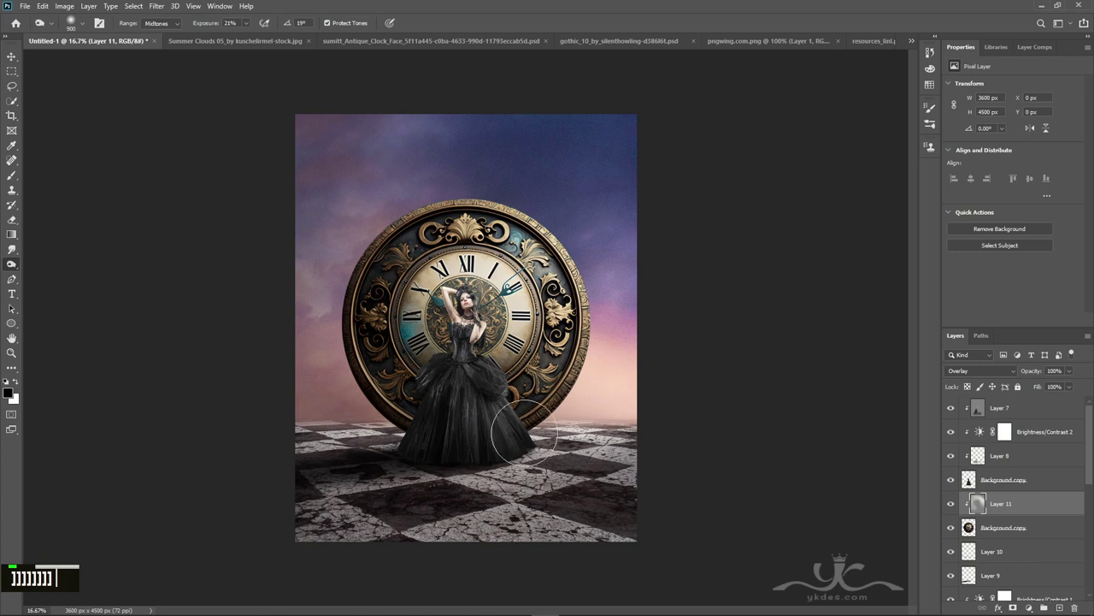
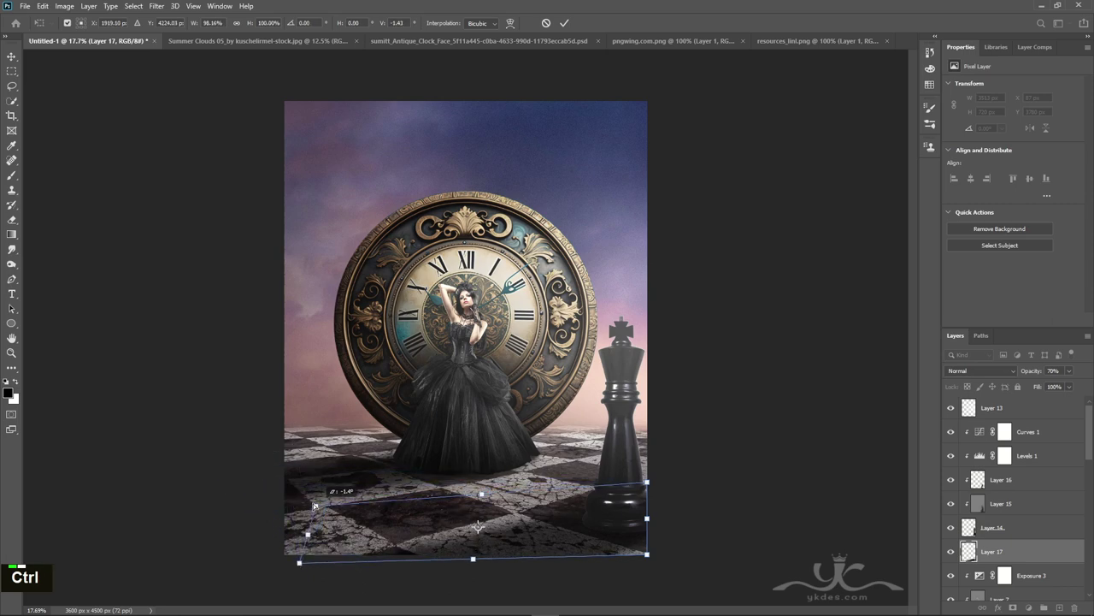
Commit the floor transform, add Layer 18 and brush a black contact shadow around the king's base.
{"action": "key", "text": "Return"}
{"action": "key", "text": "Right"}
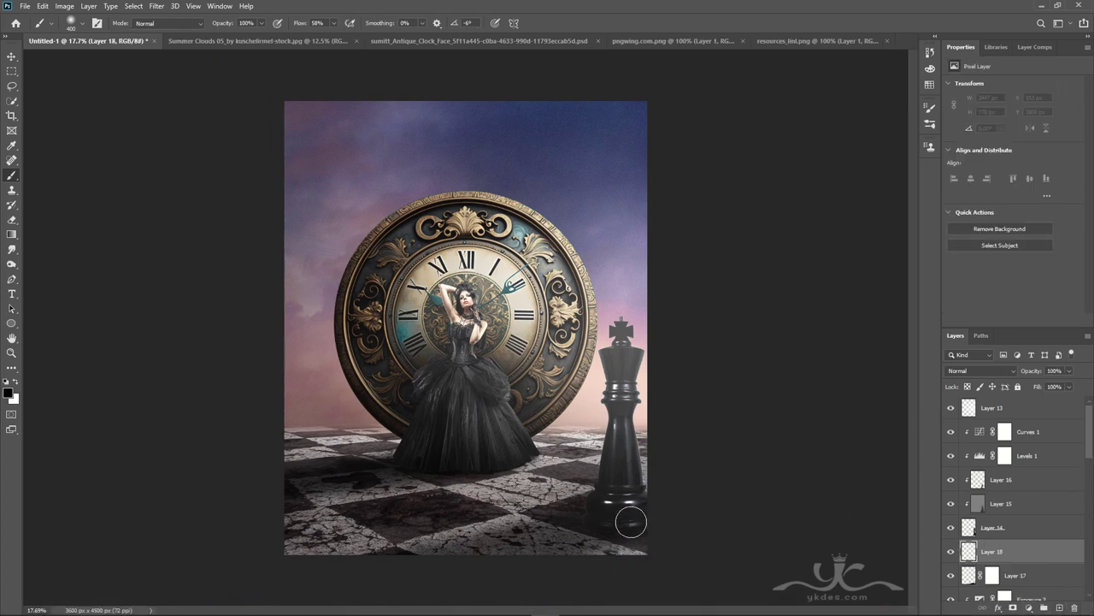
{"action": "type", "text": "[["}
{"action": "type", "text": "]]]]"}
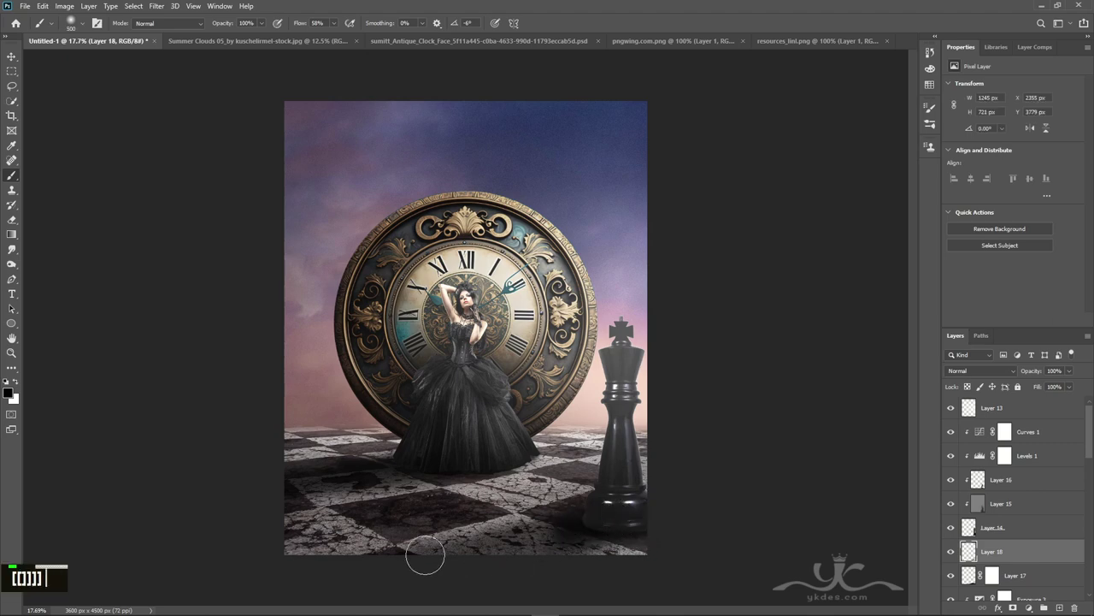
{"action": "type", "text": "[[]]"}
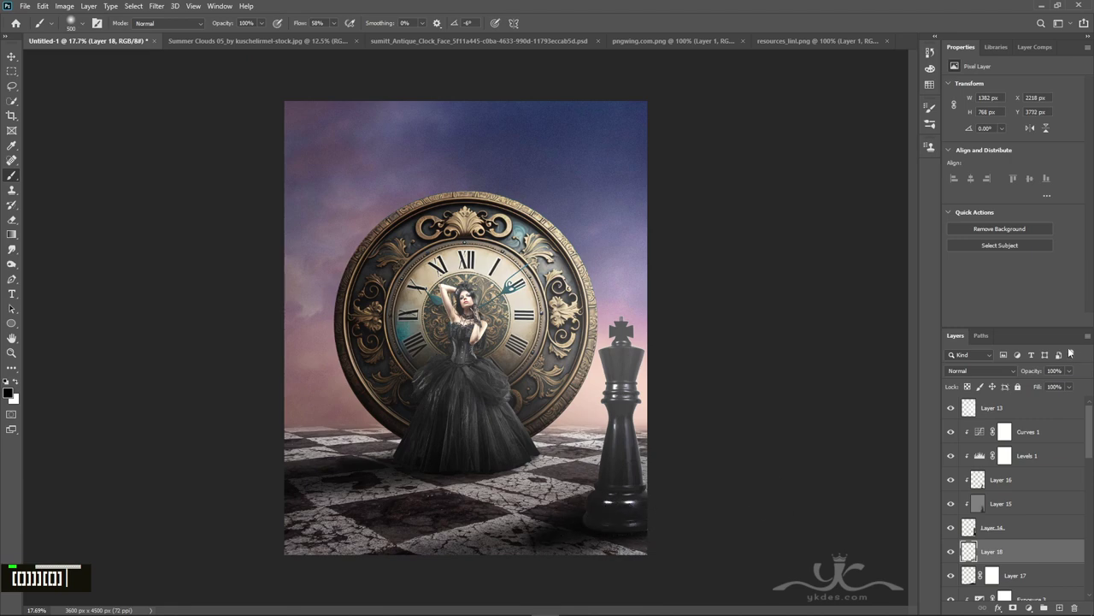
Fade the chess king's shadow layer to 67% opacity above its Curves and Levels adjustments.
{"action": "double_click", "coordinate": [1072, 385]}
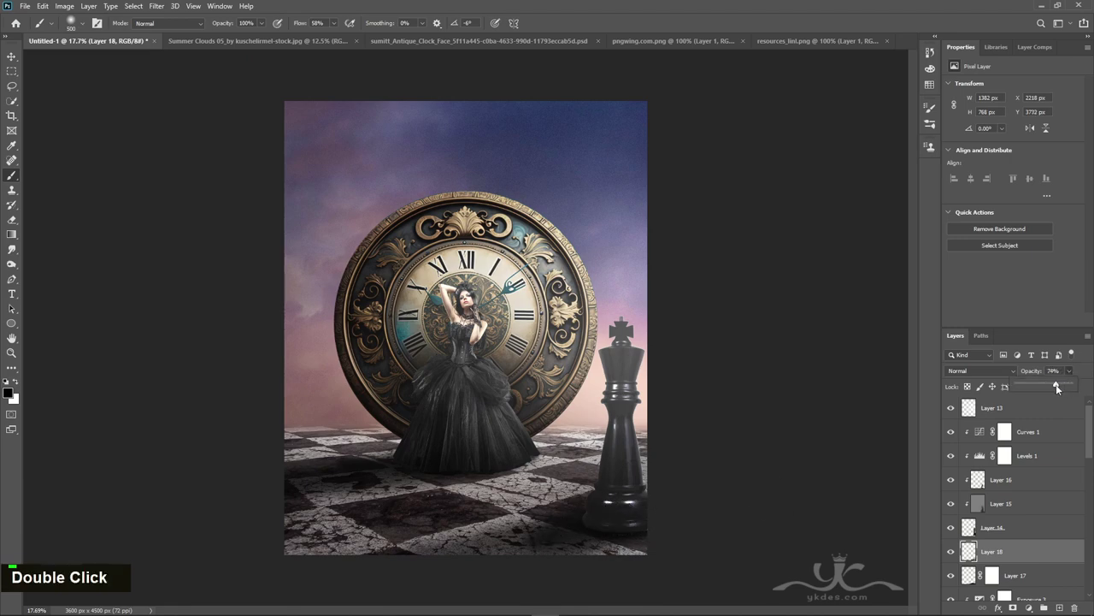
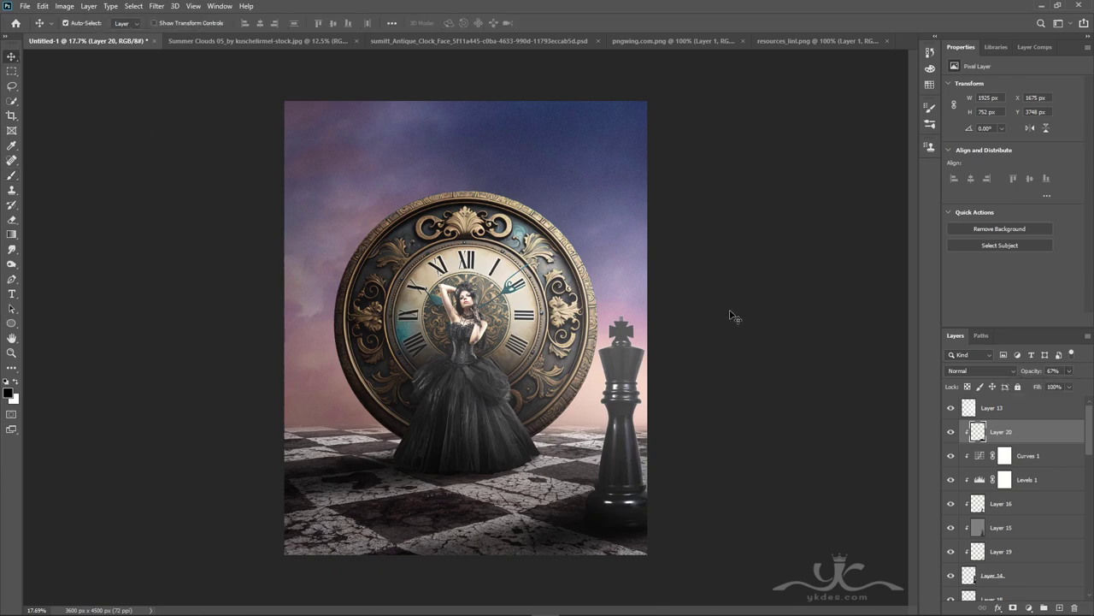
{"action": "scroll", "scroll_direction": "up", "scroll_amount": 3}
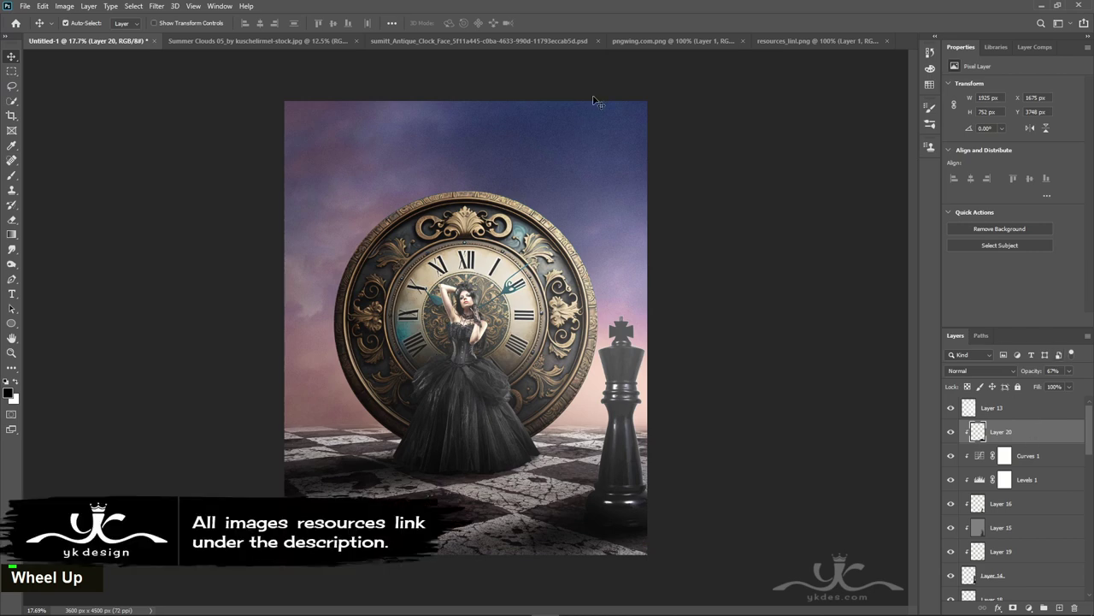
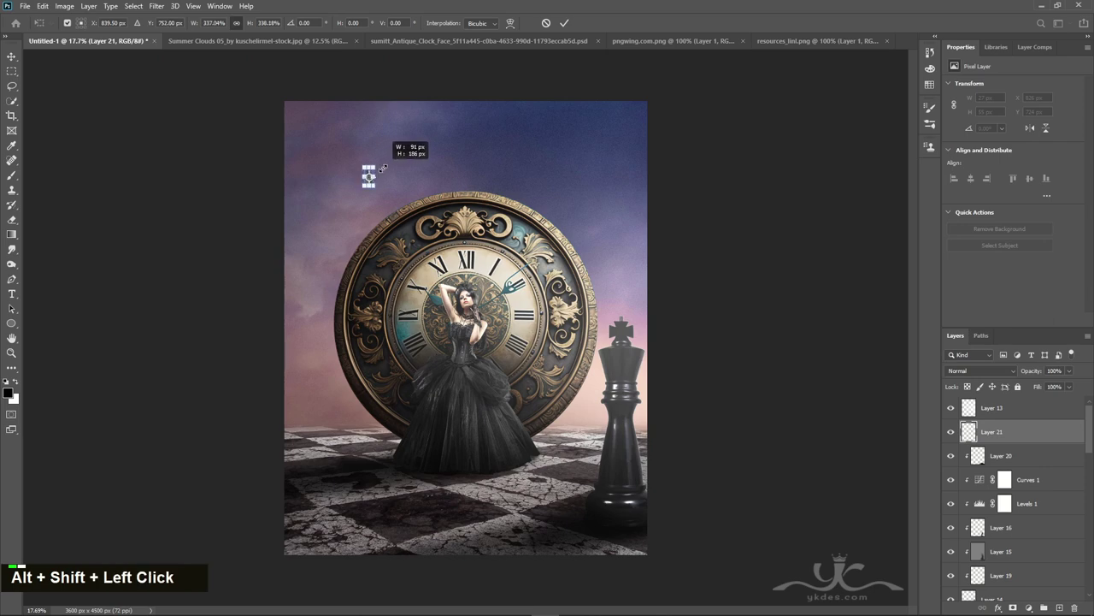
Place a scaled-down bird in the sky as a new layer, then pick another bird from resources_link.png.
{"action": "key", "text": "Return"}
{"action": "key", "text": "Left"}
{"action": "key", "text": "Left"}
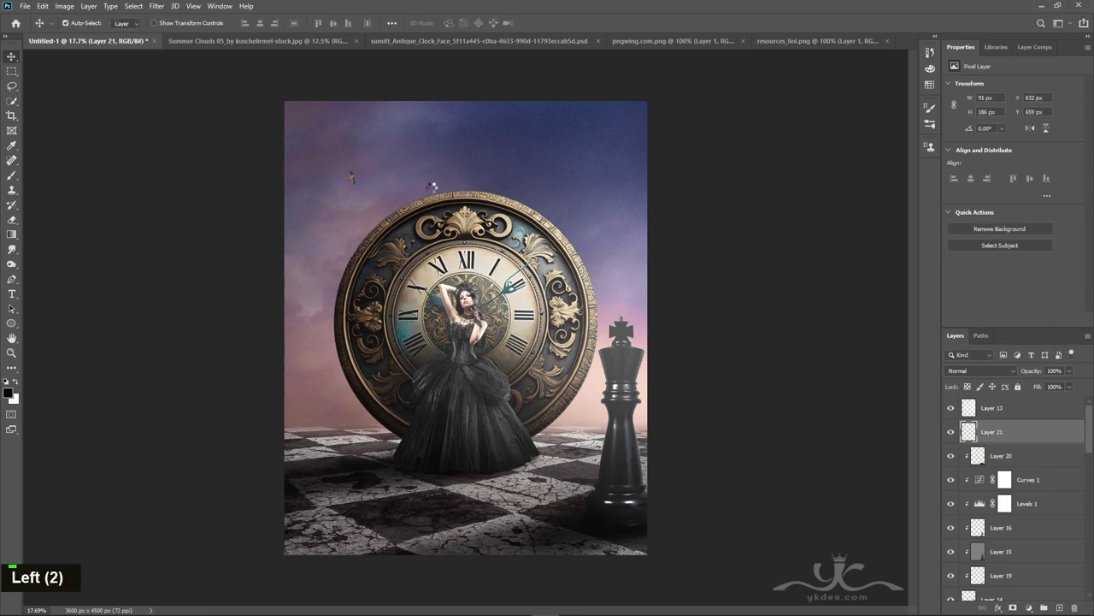
{"action": "key", "text": "Left"}
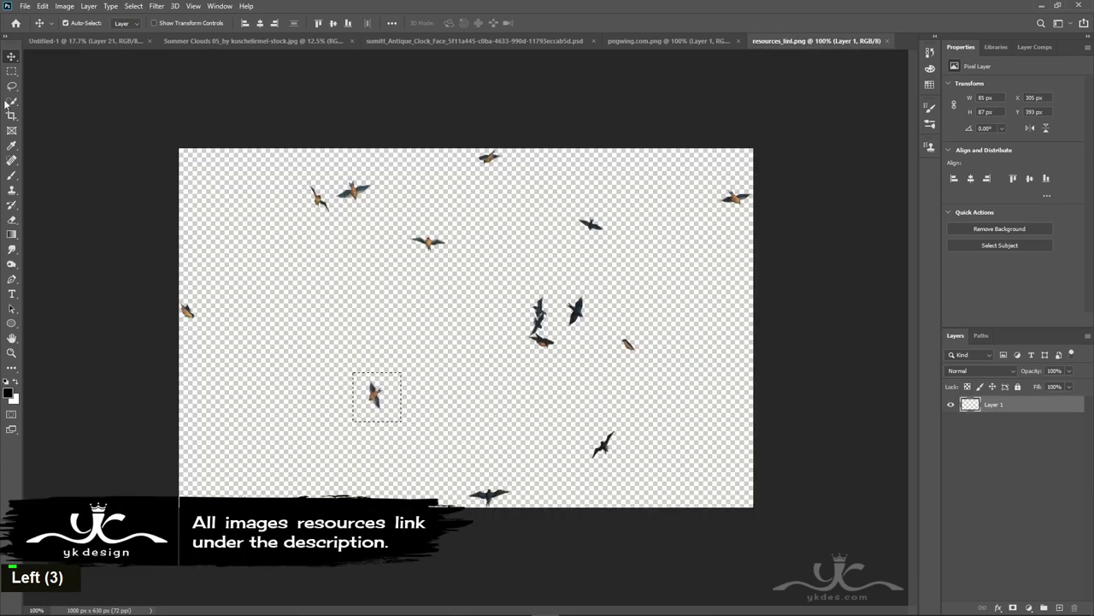
{"action": "double_click", "coordinate": [597, 444]}
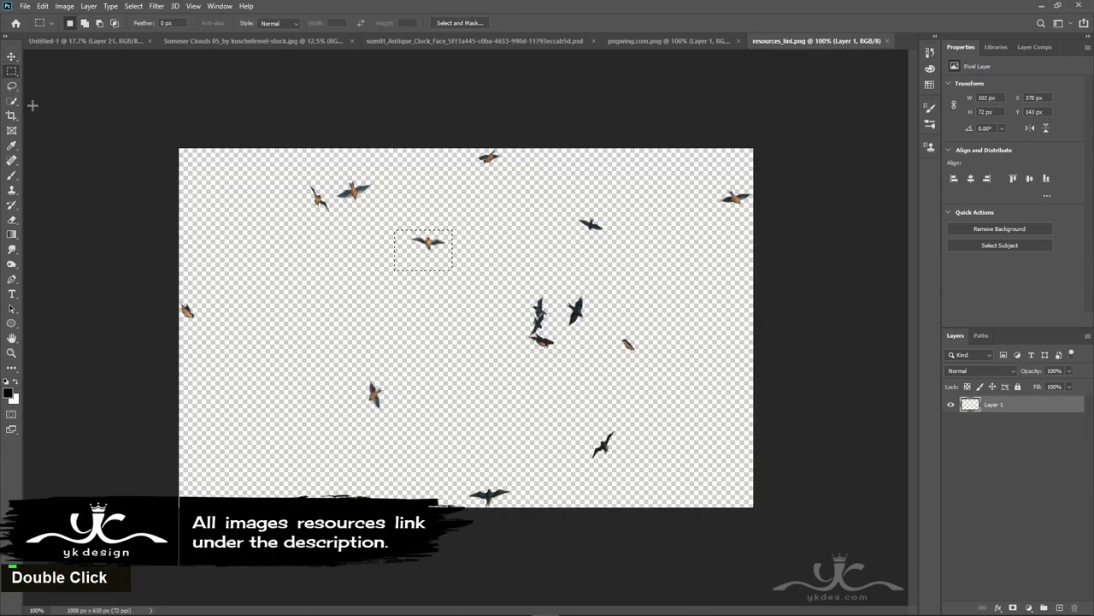
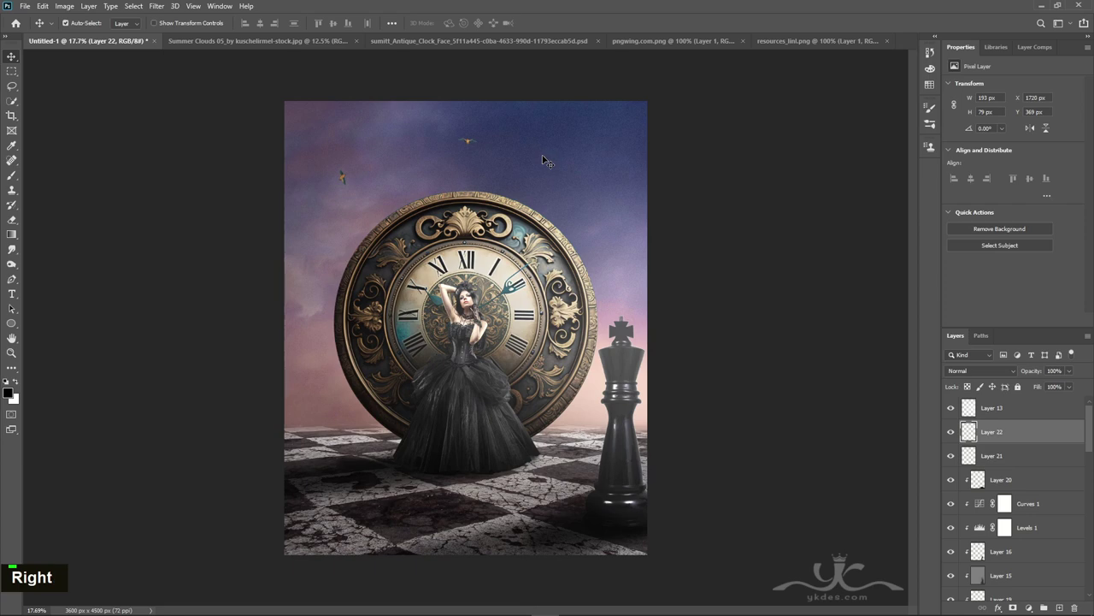
{"action": "key", "text": "Right"}
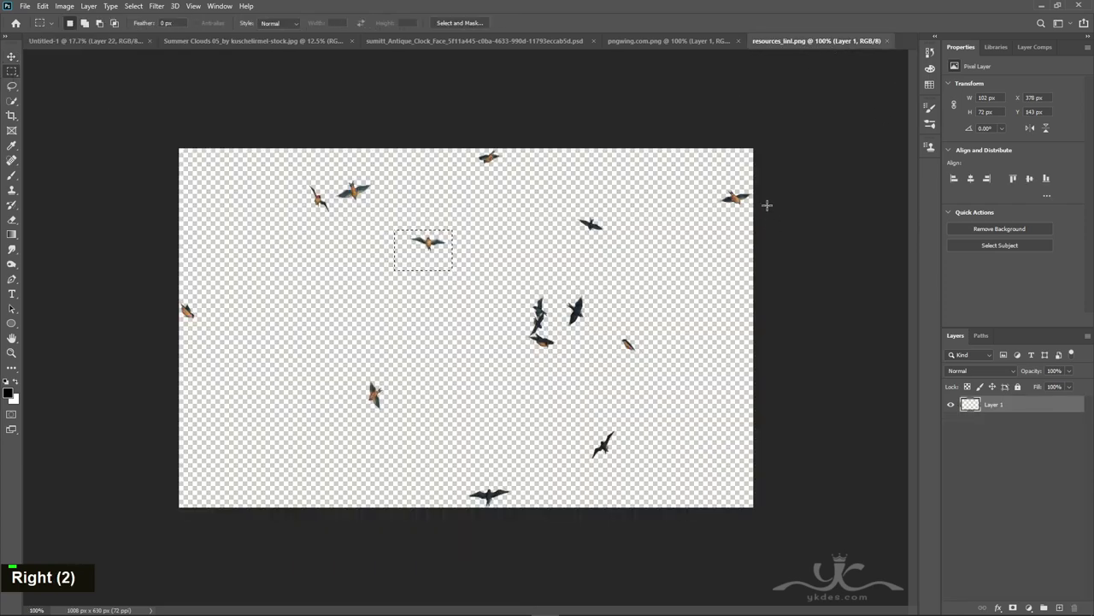
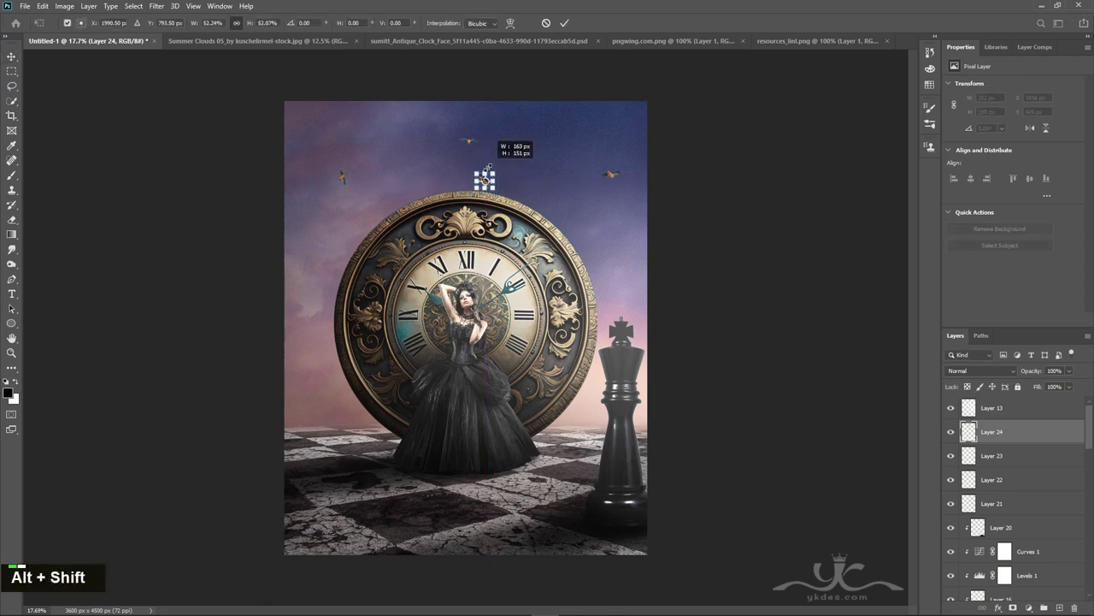
Free Transform the Layer 24 bird, shifting it left and down into the sky above the clock.
{"action": "key", "text": "ctrl+t"}
{"action": "key", "text": "shift+Left"}
{"action": "key", "text": "shift+Left"}
{"action": "key", "text": "shift+Left"}
{"action": "key", "text": "shift+Left"}
{"action": "key", "text": "shift+Left"}
{"action": "key", "text": "shift+Left"}
{"action": "key", "text": "shift+Left"}
{"action": "key", "text": "shift+Left"}
{"action": "key", "text": "shift+Left"}
{"action": "key", "text": "shift+Left"}
{"action": "key", "text": "shift+Down"}
{"action": "key", "text": "shift+Down"}
{"action": "key", "text": "shift+Down"}
{"action": "key", "text": "shift+Down"}
{"action": "key", "text": "shift+Down"}
{"action": "key", "text": "shift+Down"}
{"action": "key", "text": "Return"}
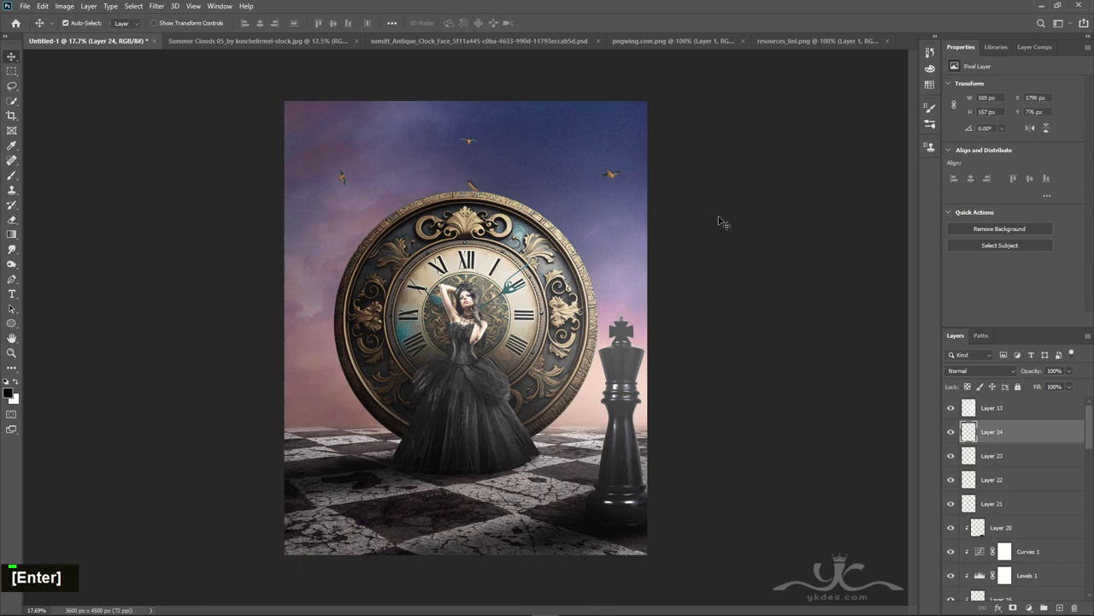
Nudge the Layer 24 and Layer 22 birds with arrow keys to spread them across the sky.
{"action": "key", "text": "Left"}
{"action": "key", "text": "Left"}
{"action": "key", "text": "Left"}
{"action": "key", "text": "Left"}
{"action": "key", "text": "Right"}
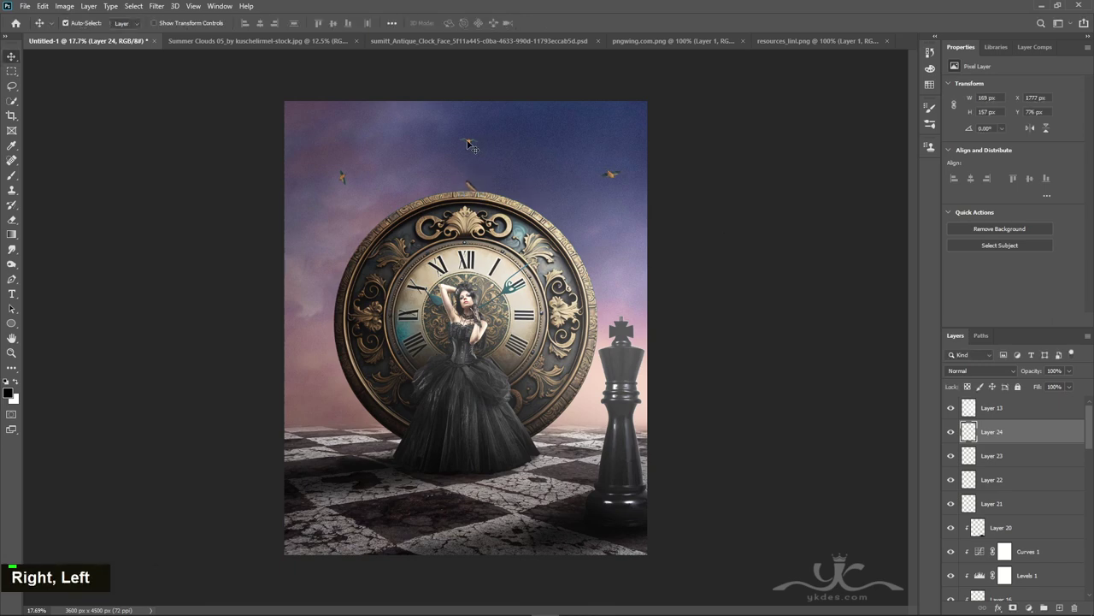
{"action": "key", "text": "Right"}
{"action": "key", "text": "Right"}
{"action": "key", "text": "shift+Right"}
{"action": "key", "text": "shift+Right"}
{"action": "key", "text": "shift+Up"}
{"action": "key", "text": "shift+Up"}
{"action": "key", "text": "shift+Up"}
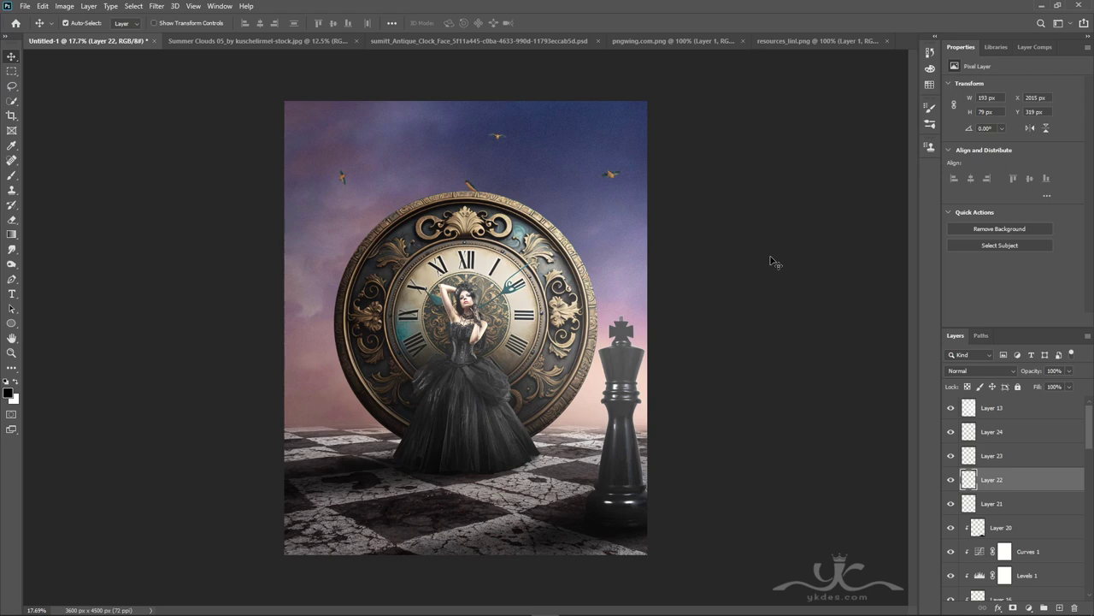
Mask Layer 13 and add a top Brightness/Contrast 3 layer at brightness 14, contrast 23.
{"action": "scroll", "scroll_direction": "up", "scroll_amount": 3}
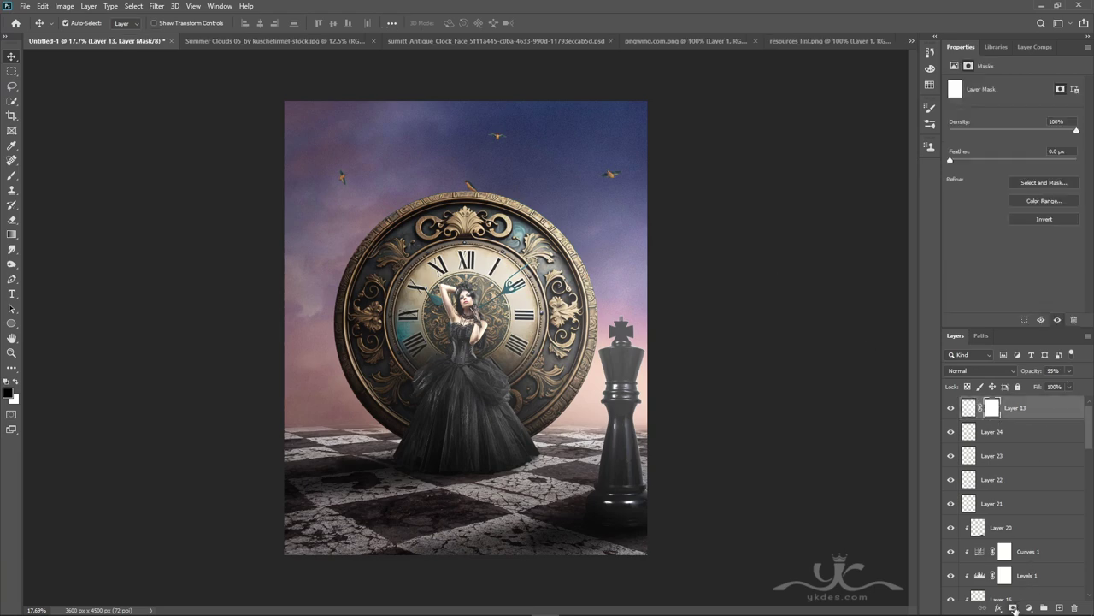
{"action": "key", "text": "ctrl+z"}
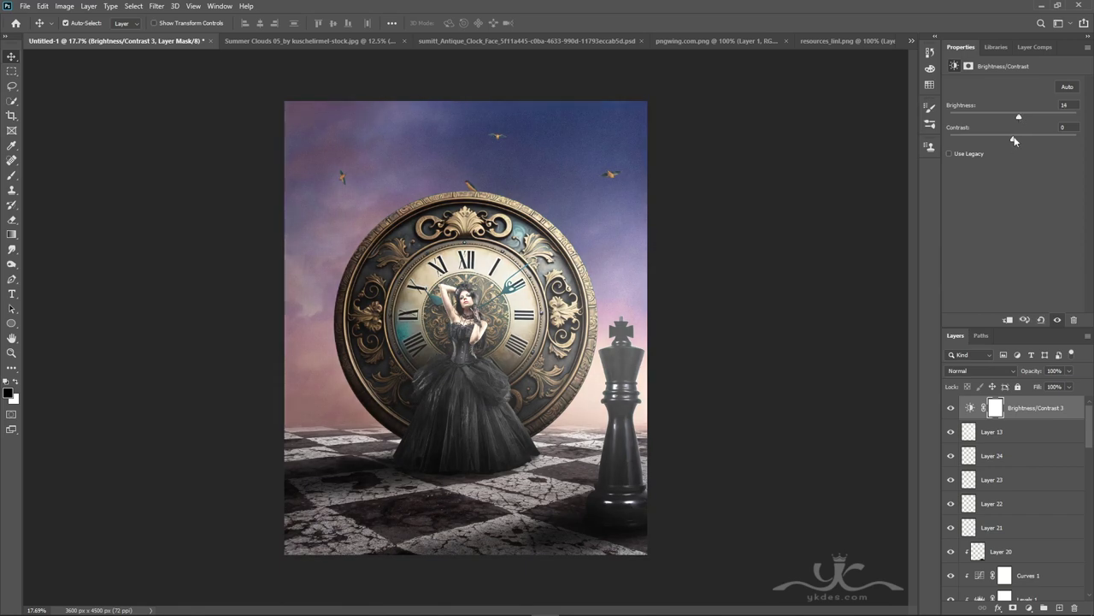
{"action": "scroll", "scroll_direction": "down", "scroll_amount": 3}
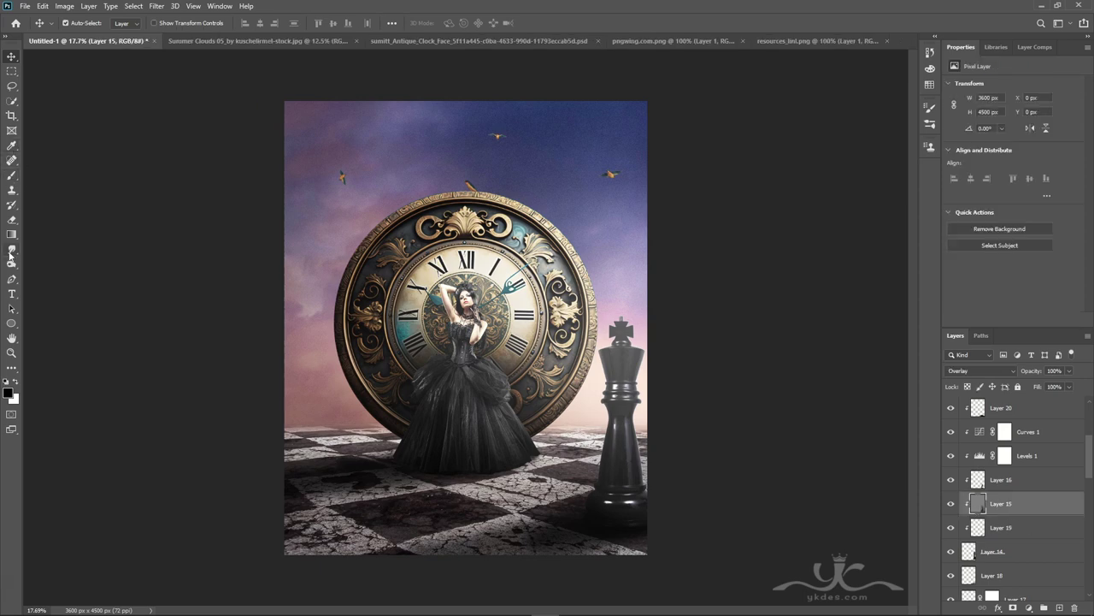
Set the Dodge tool to Midtones at 21% exposure and brighten areas on Layer 15 and Layer 7.
{"action": "right_click", "coordinate": [43, 22]}
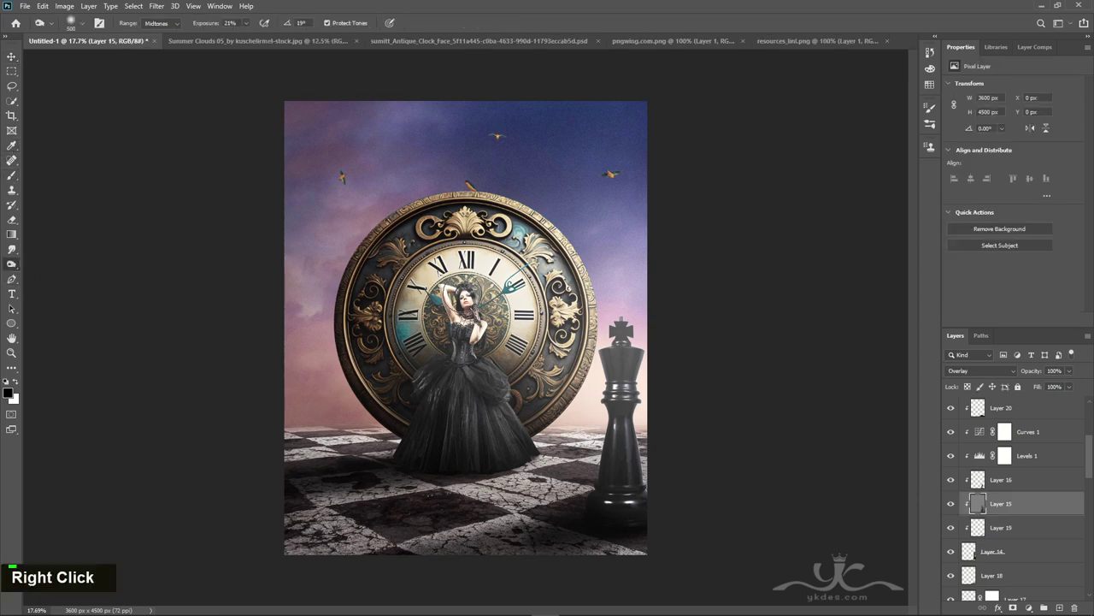
{"action": "double_click", "coordinate": [43, 22]}
{"action": "type", "text": "[|"}
{"action": "double_click", "coordinate": [42, 22]}
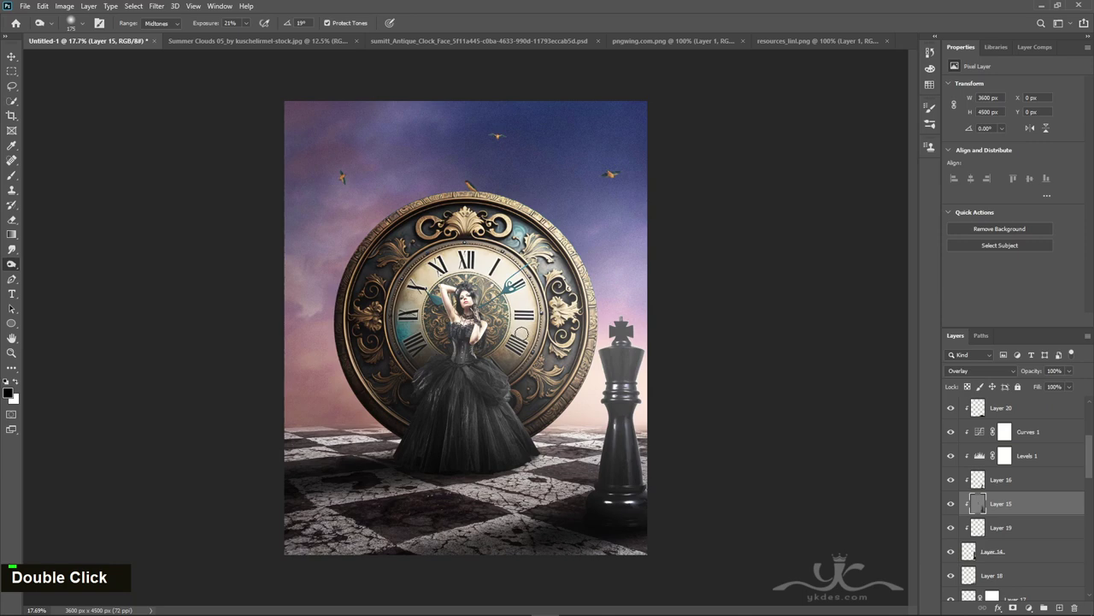
{"action": "scroll", "scroll_direction": "down", "scroll_amount": 3}
{"action": "double_click", "coordinate": [43, 23]}
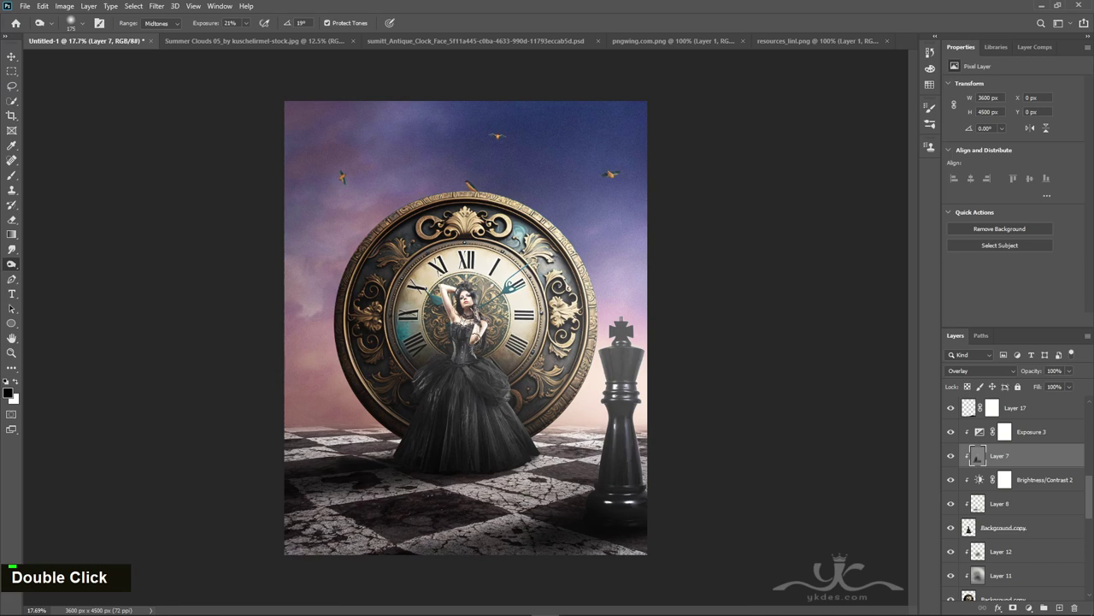